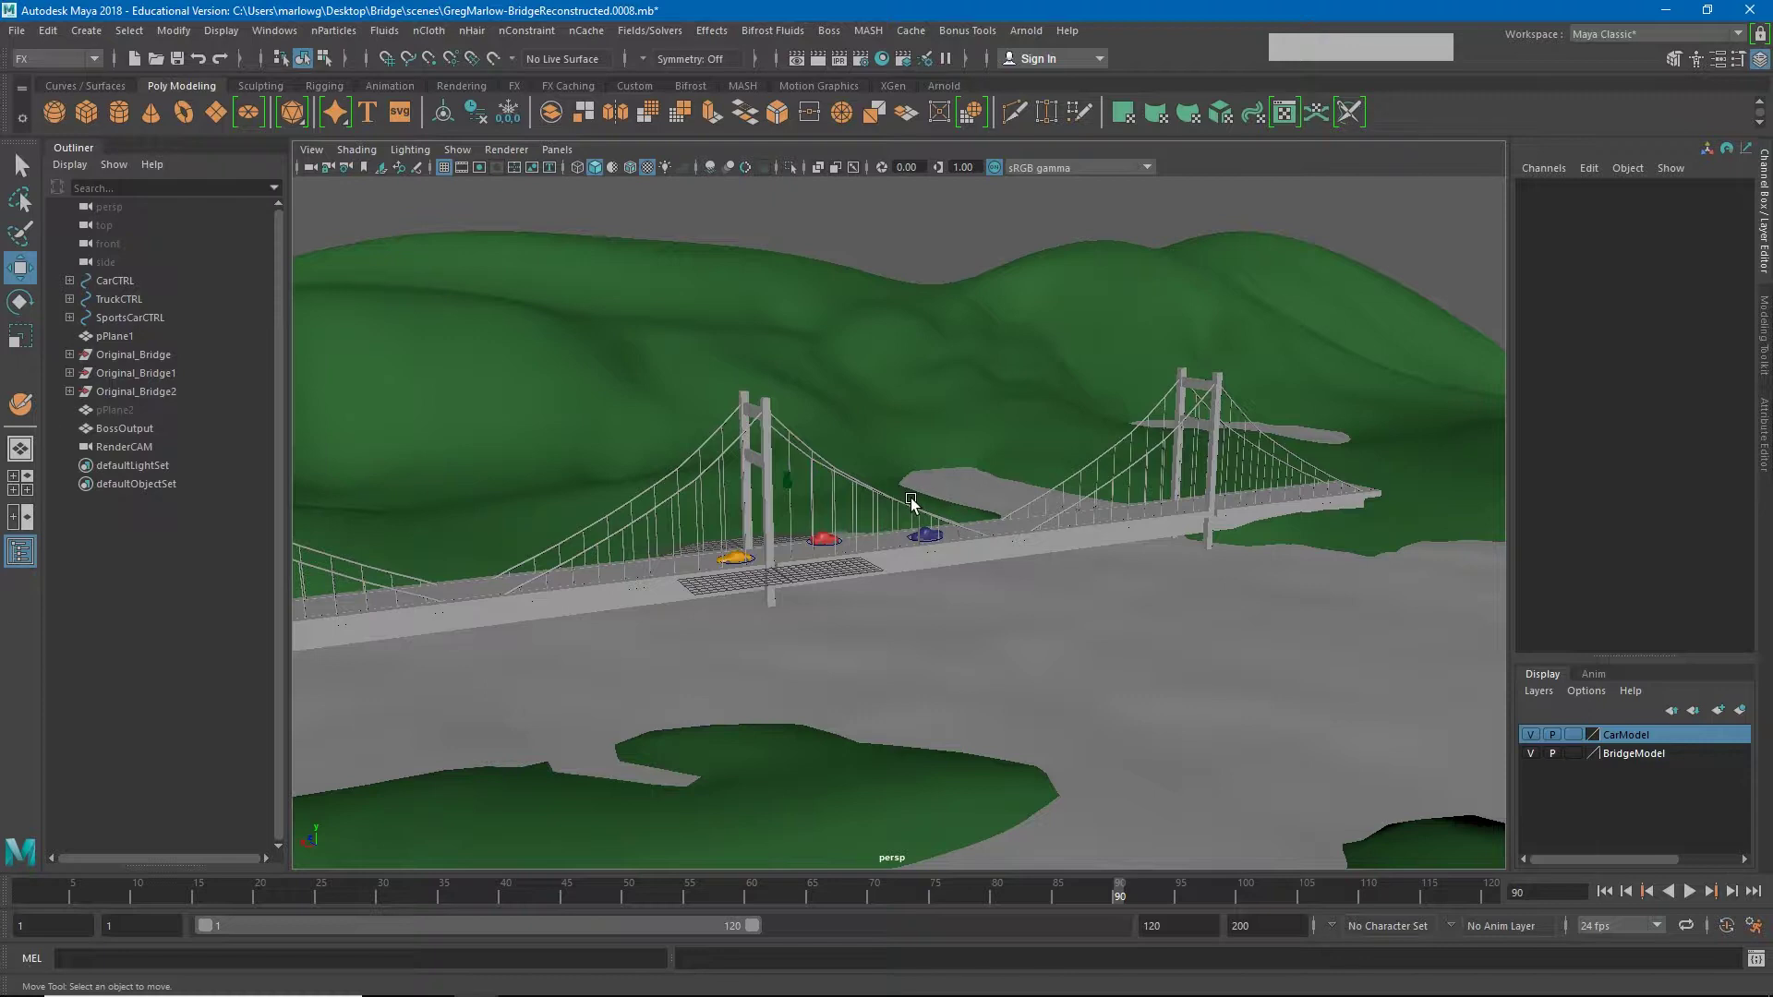
Step: Show the bridge scene in wireframe and select the terrain plane pPlane1
key("4")
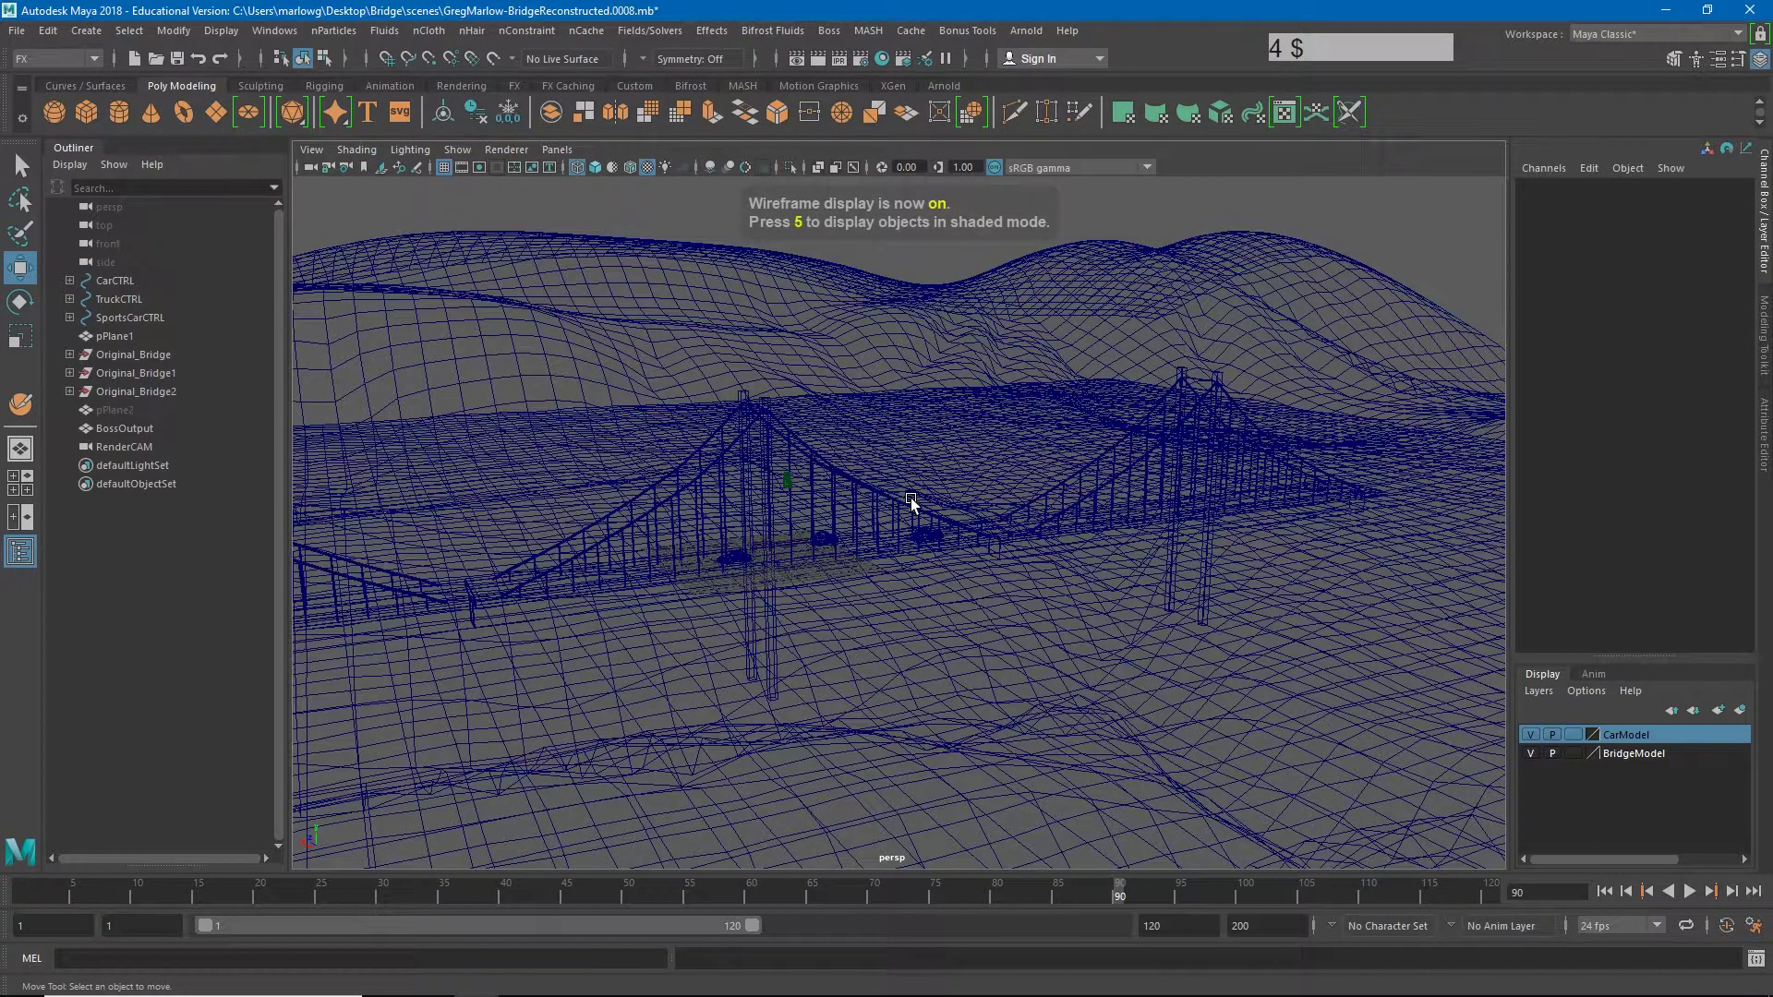
left_click(921, 376)
right_click(921, 379)
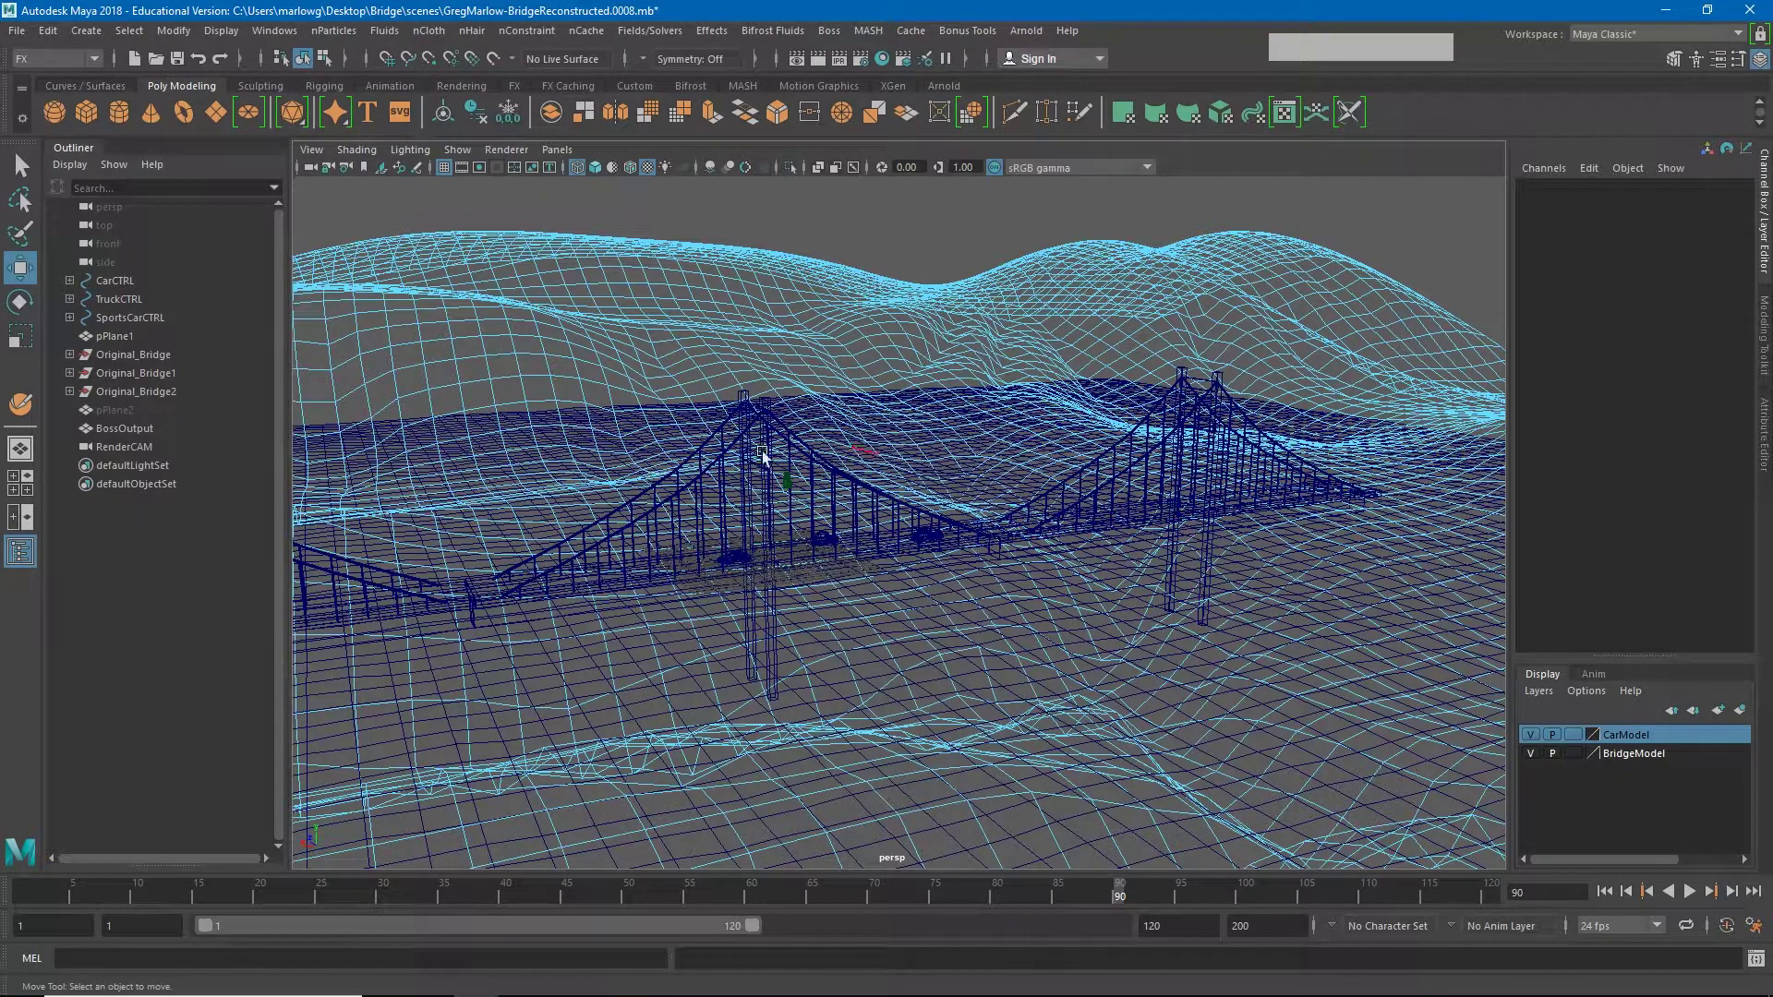
right_click(1042, 441)
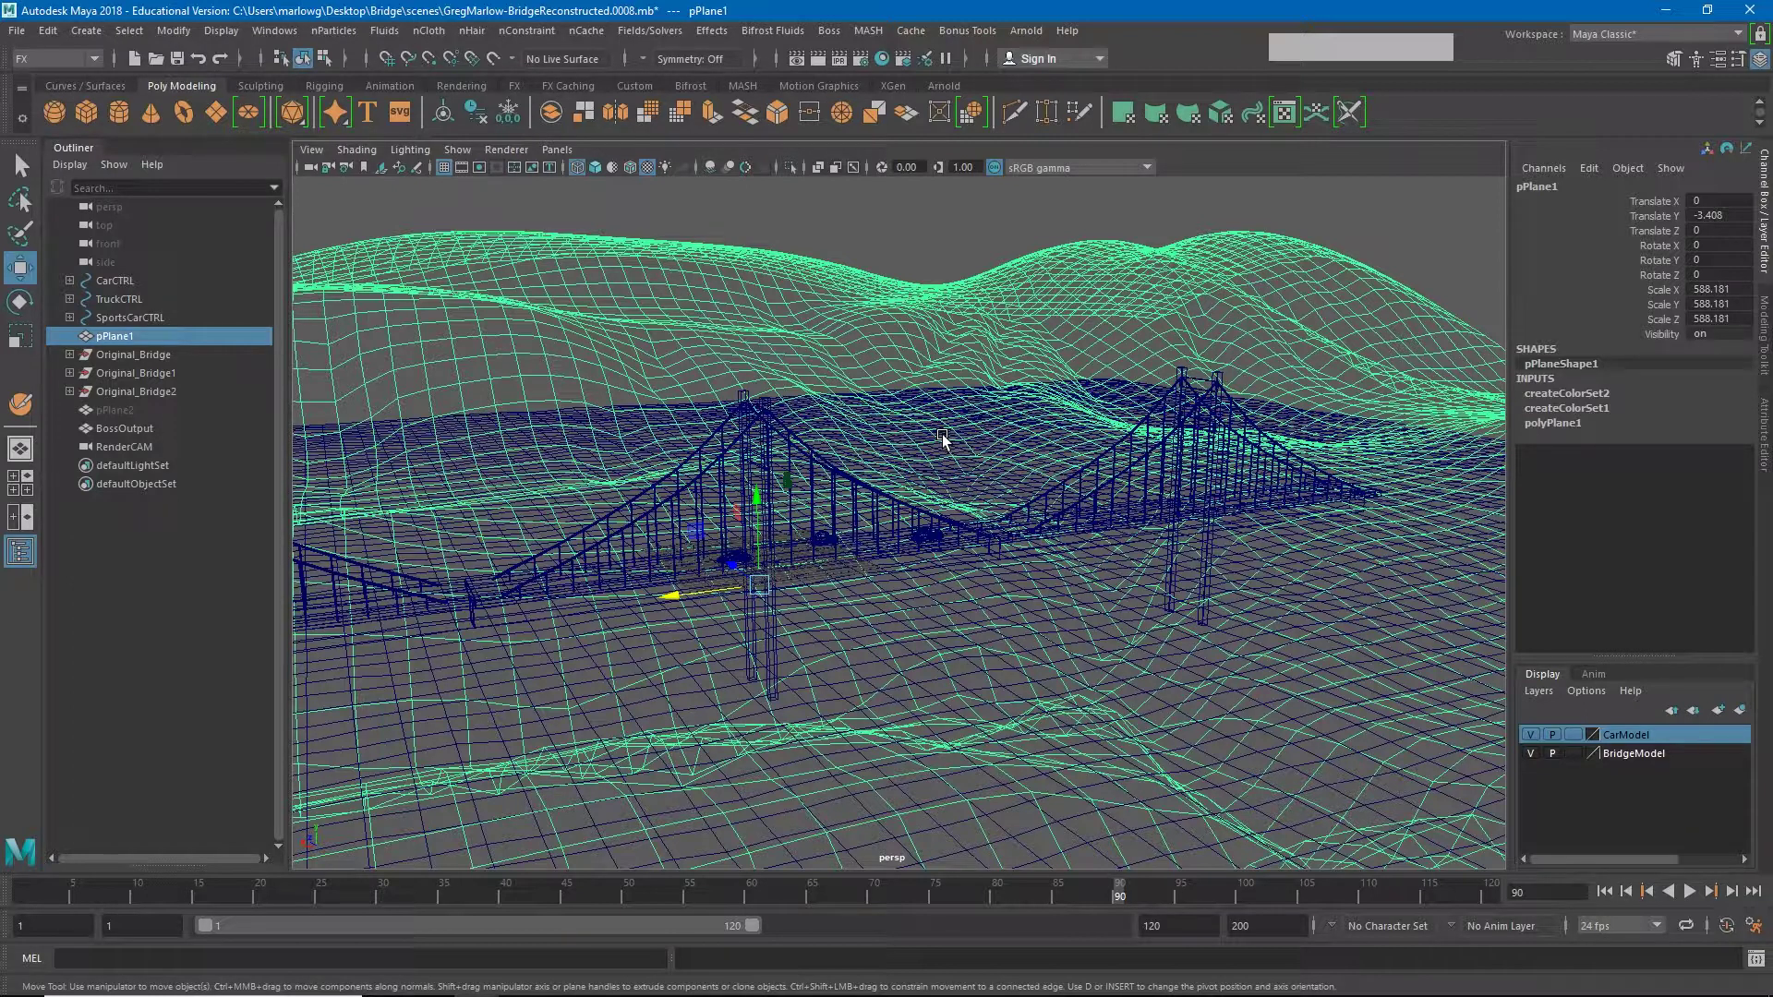
Step: Return the viewport to shaded display for the car close-up
key("5")
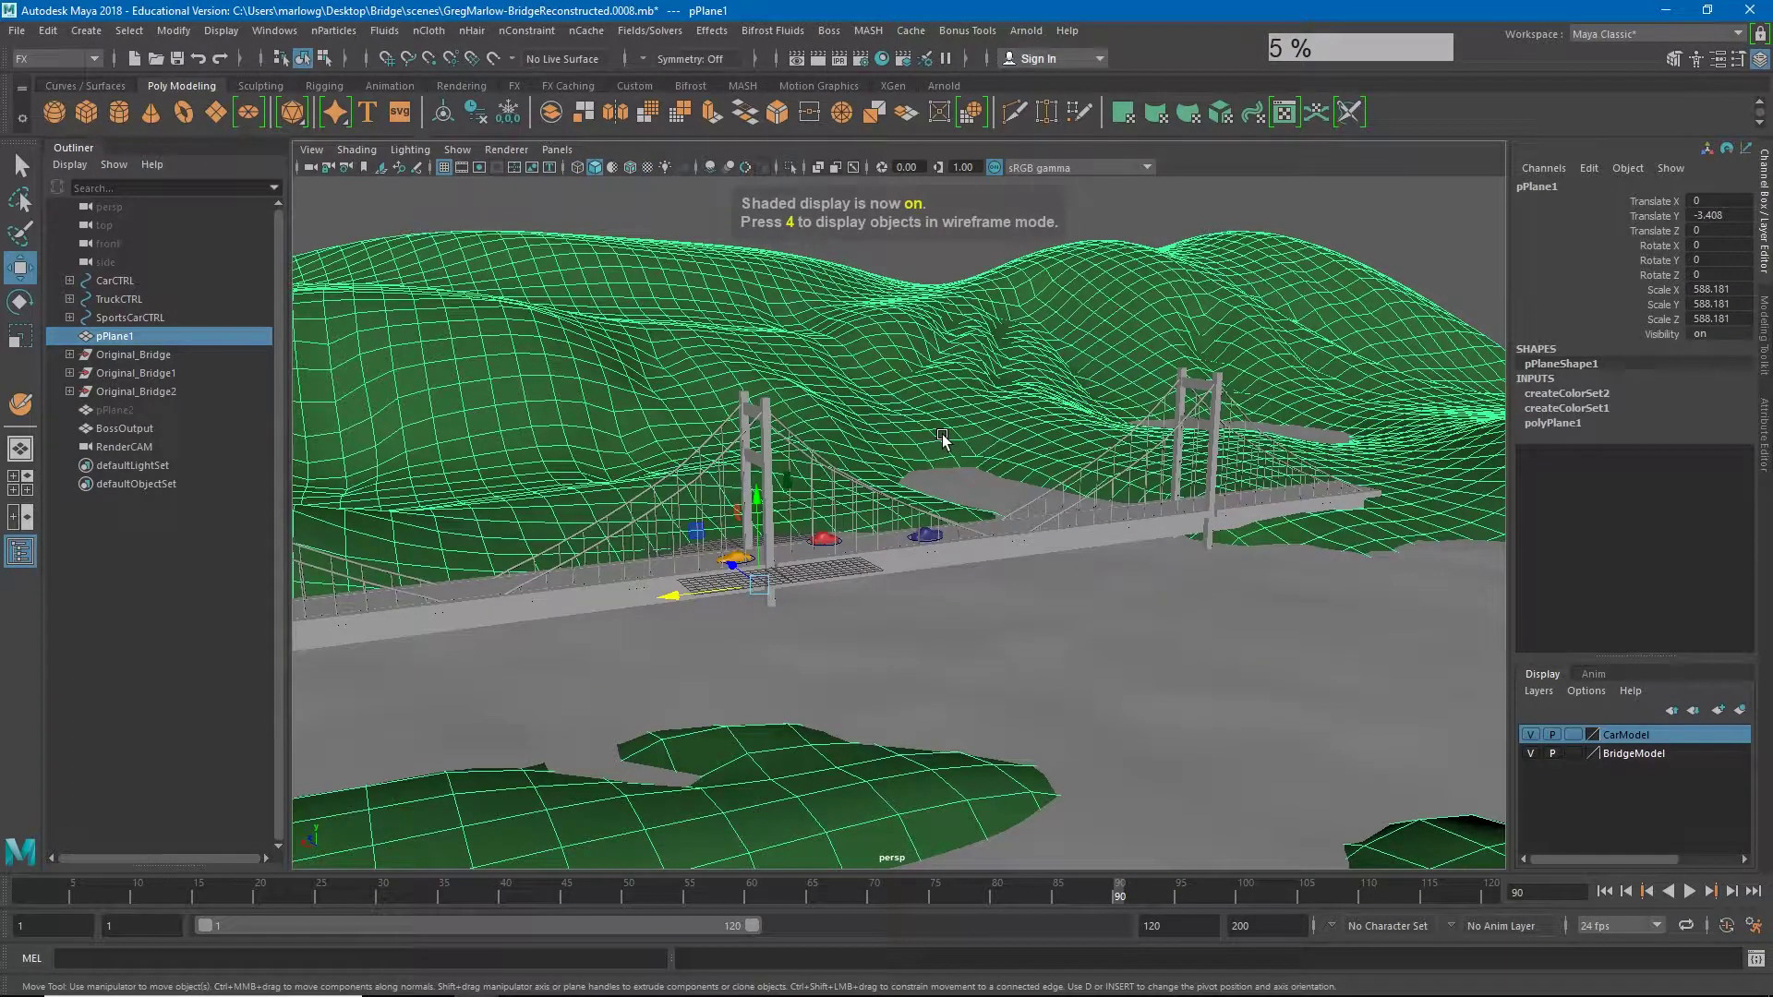
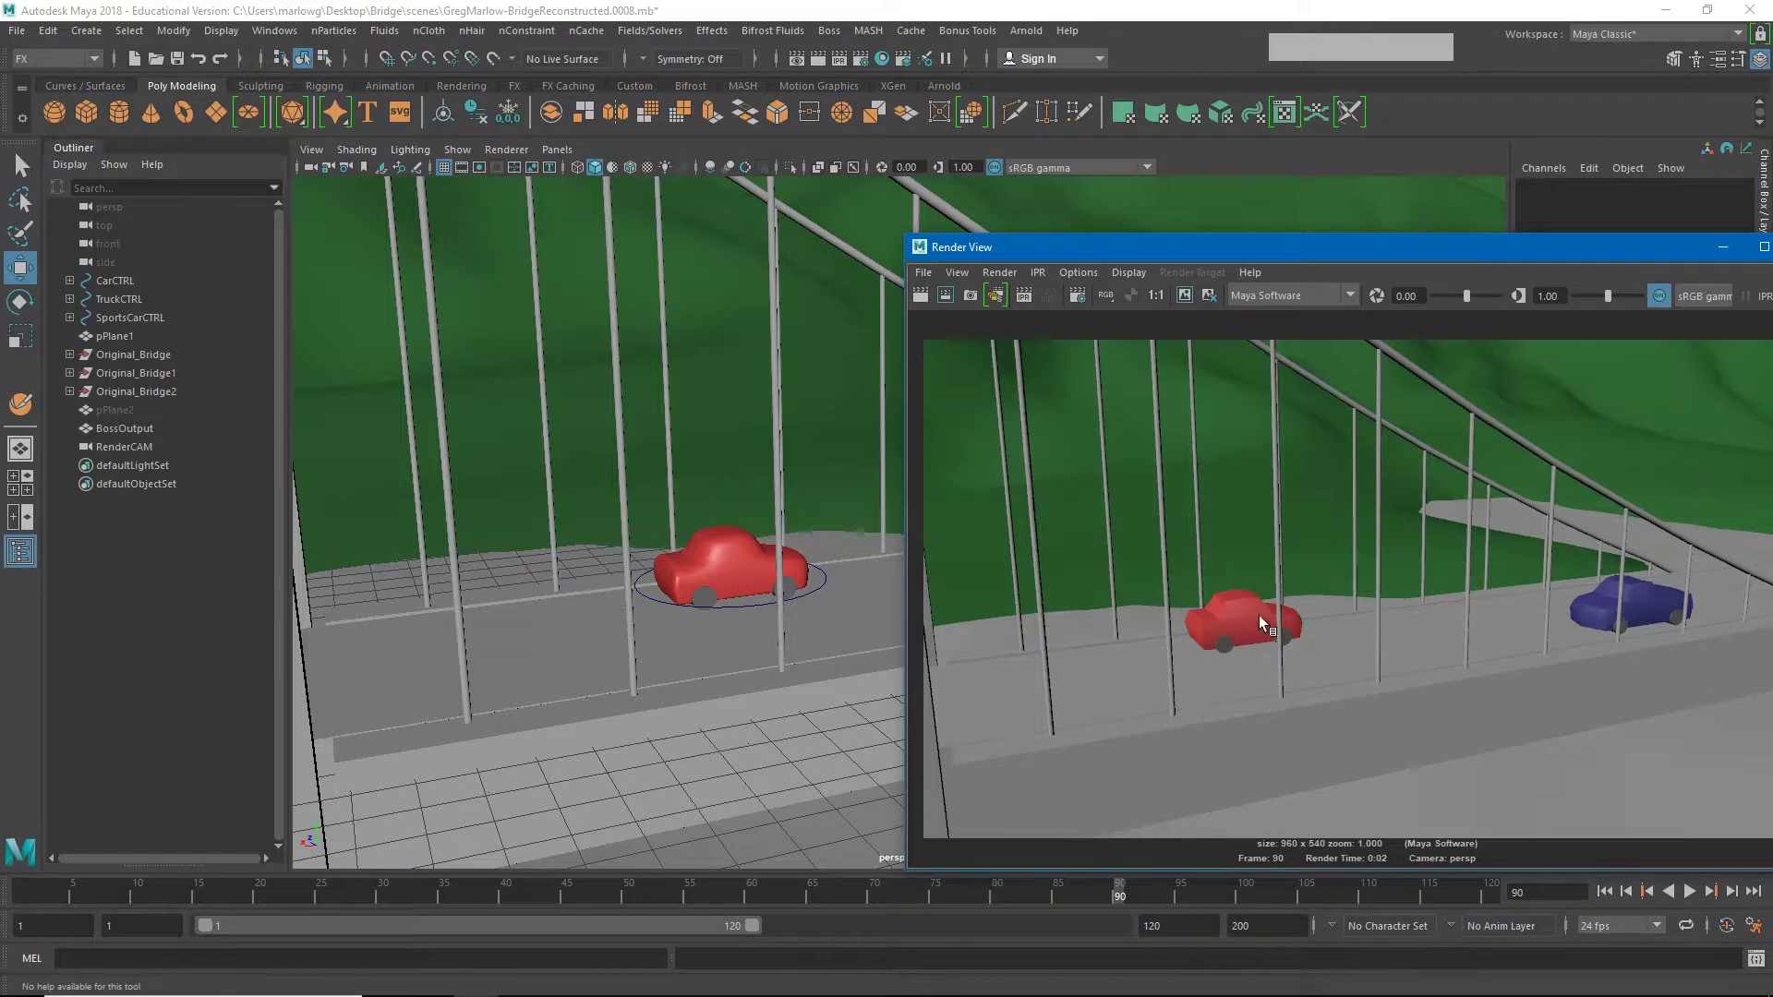
Step: Select the red car and preview its mesh unsmoothed, then with smooth shading
left_click(728, 562)
key("1")
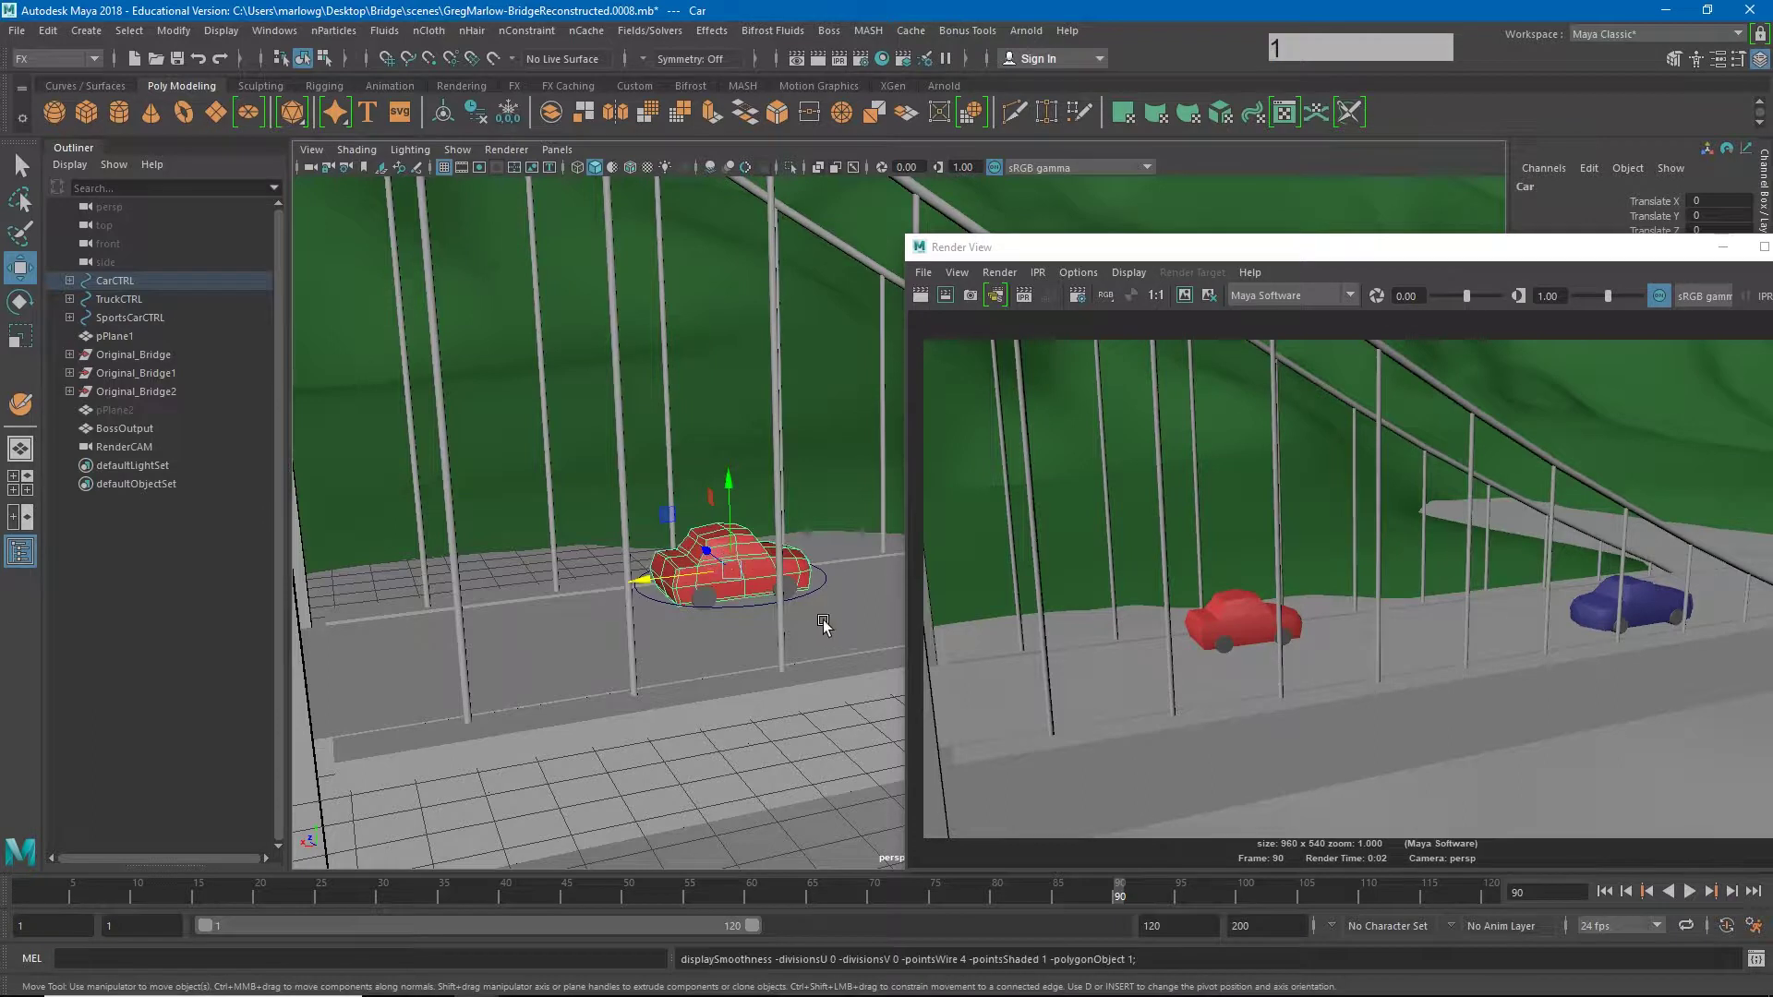
left_click(825, 512)
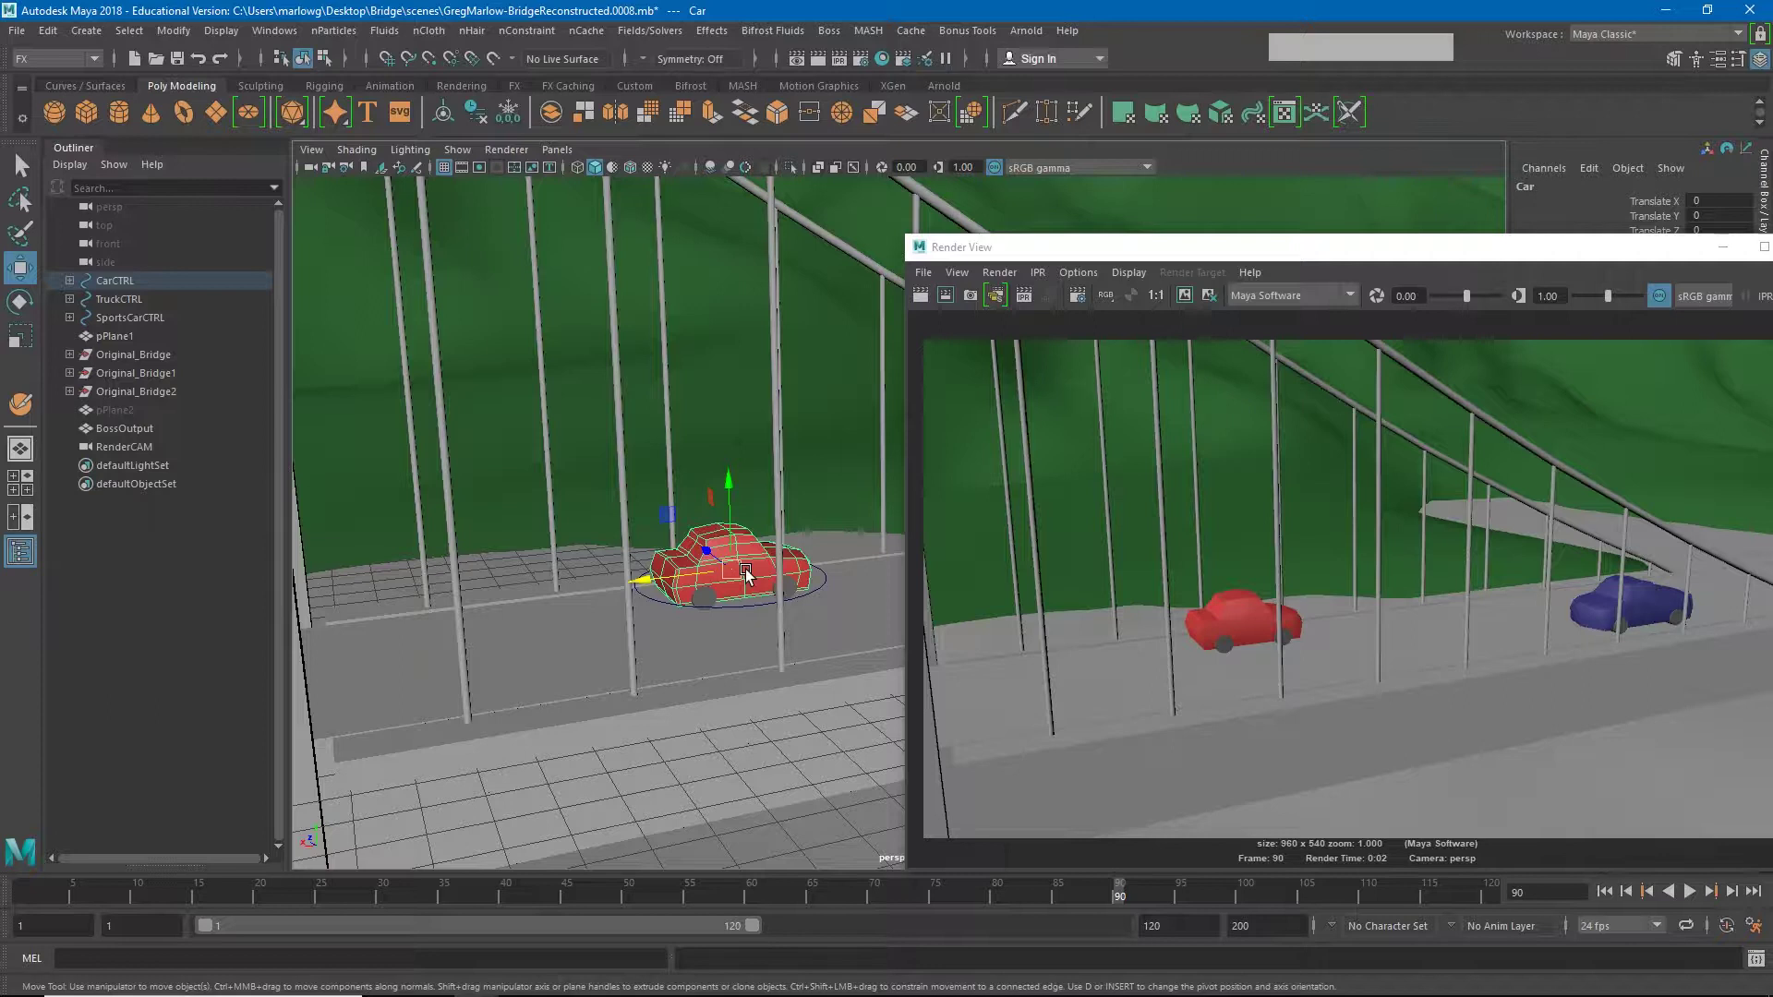
key("3")
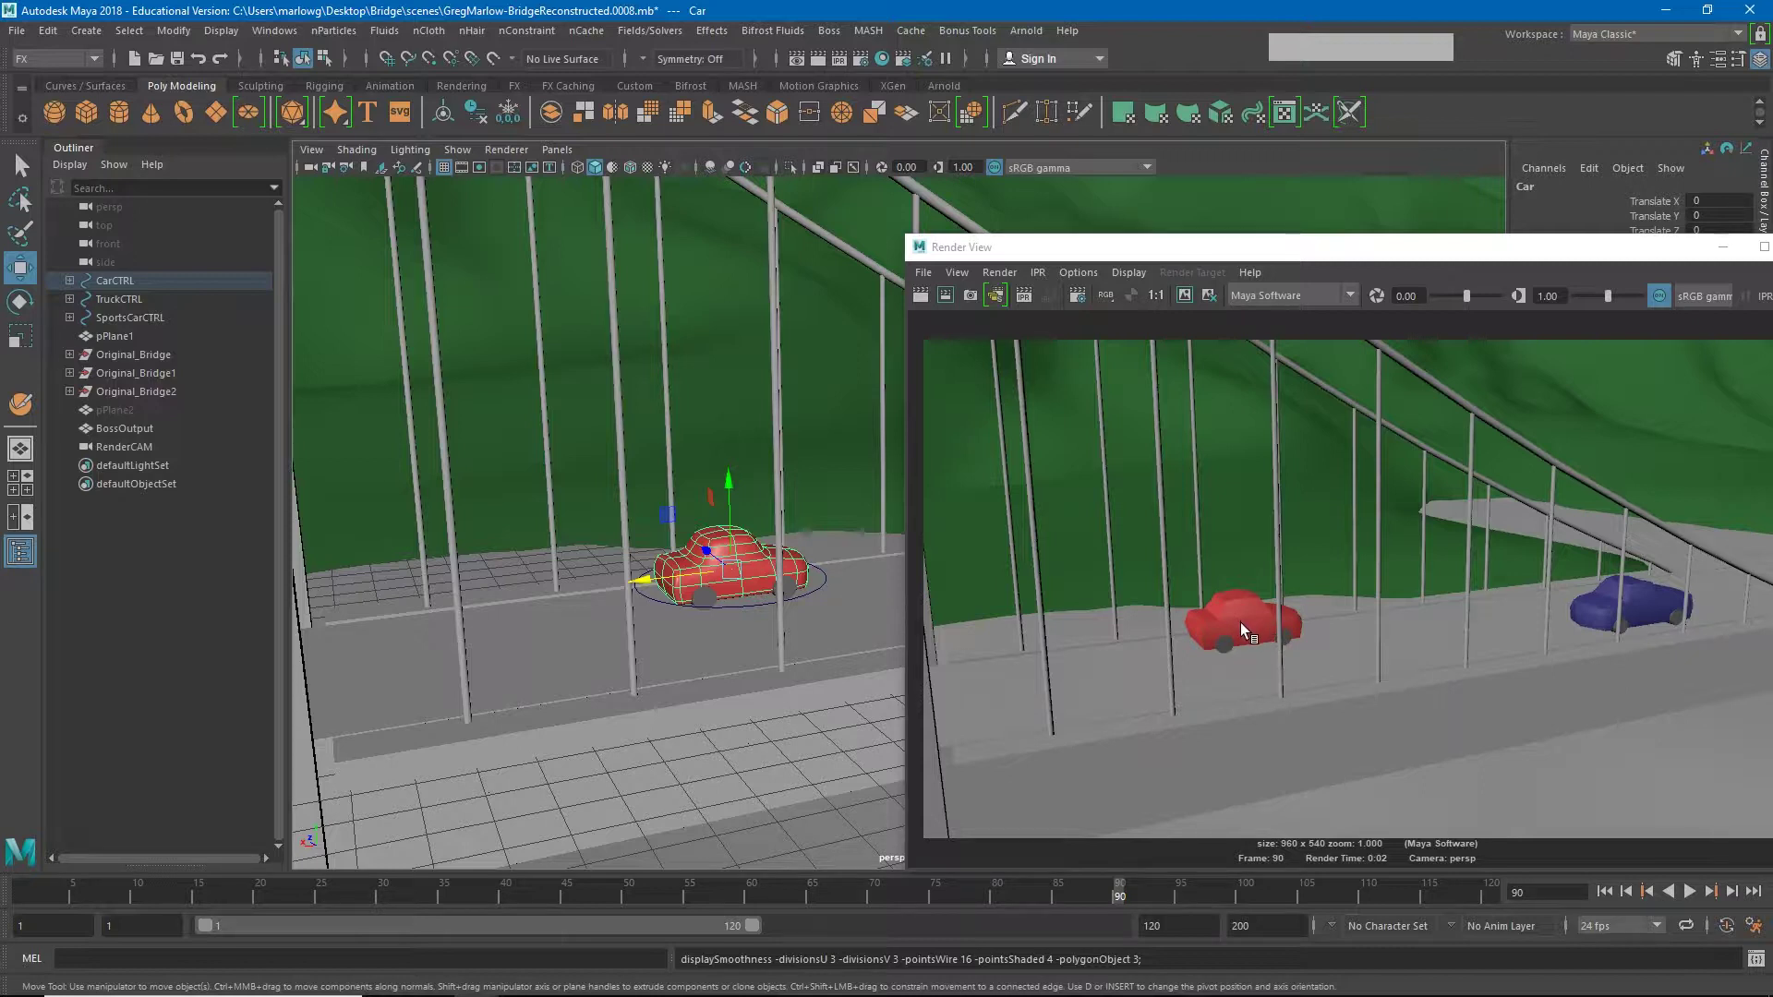
Step: Apply Mesh > Smooth to the red car's polygons
left_click(71, 69)
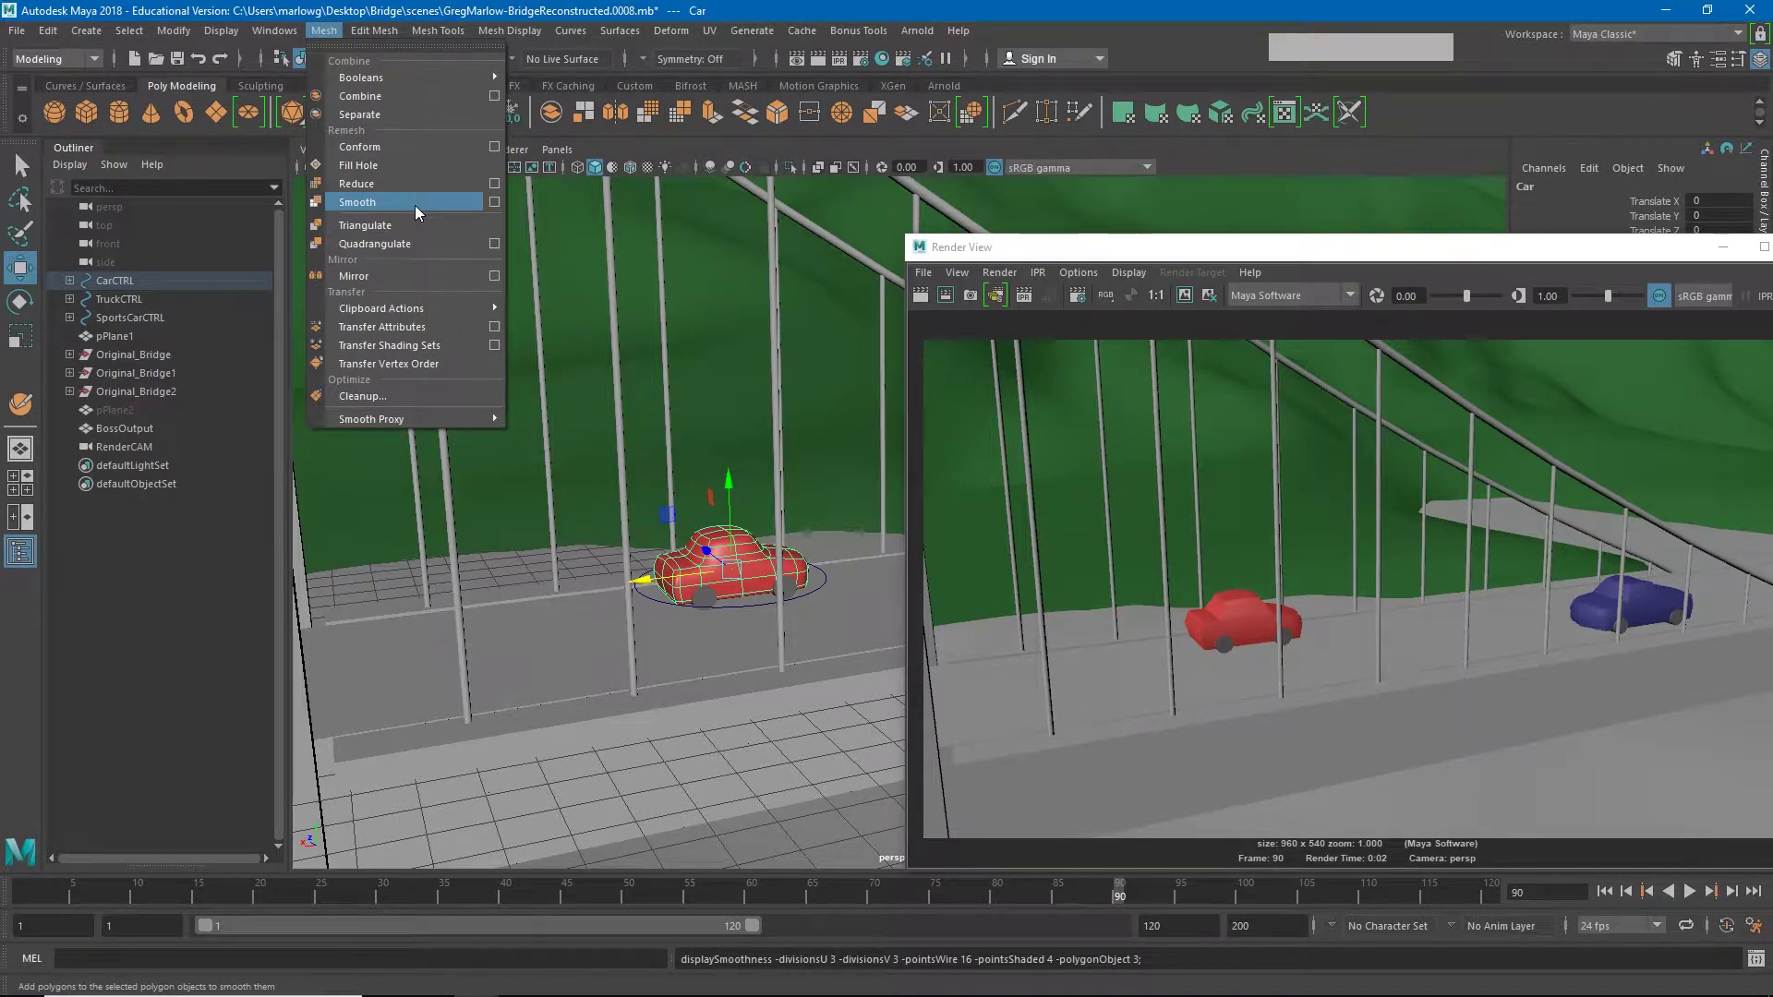
left_click(1173, 256)
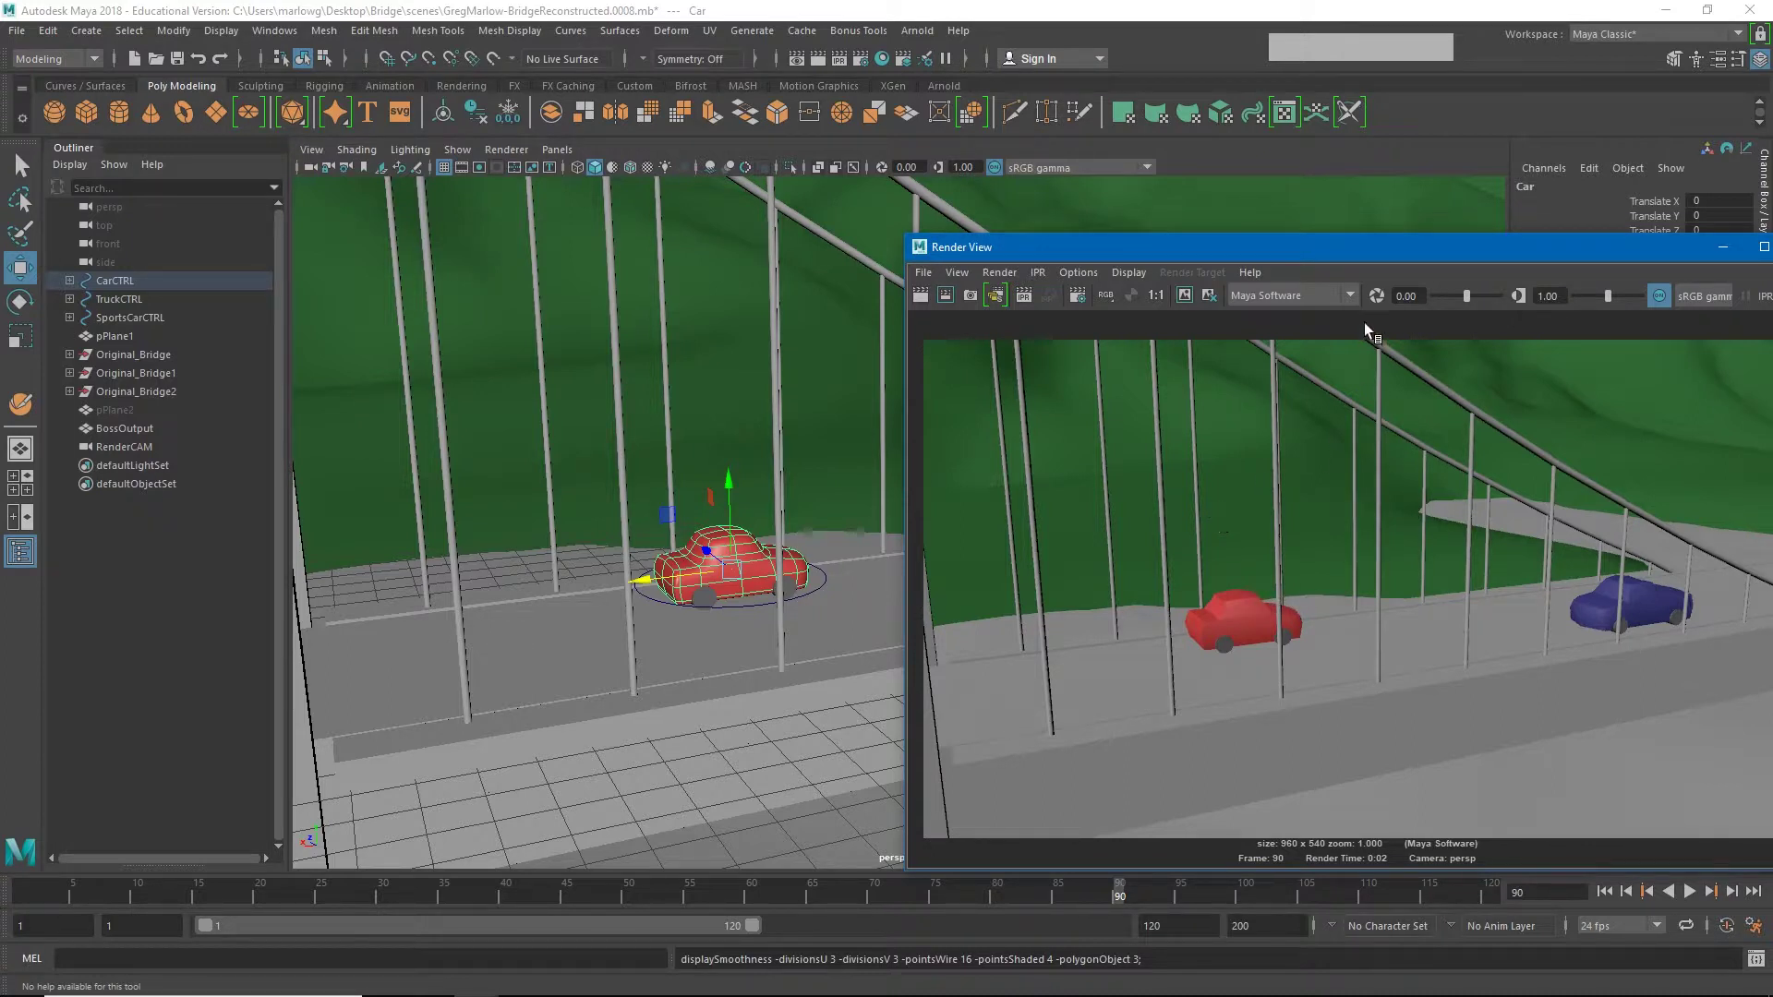
Step: Re-render the car close-up with Maya Hardware 2.0
left_click(1356, 302)
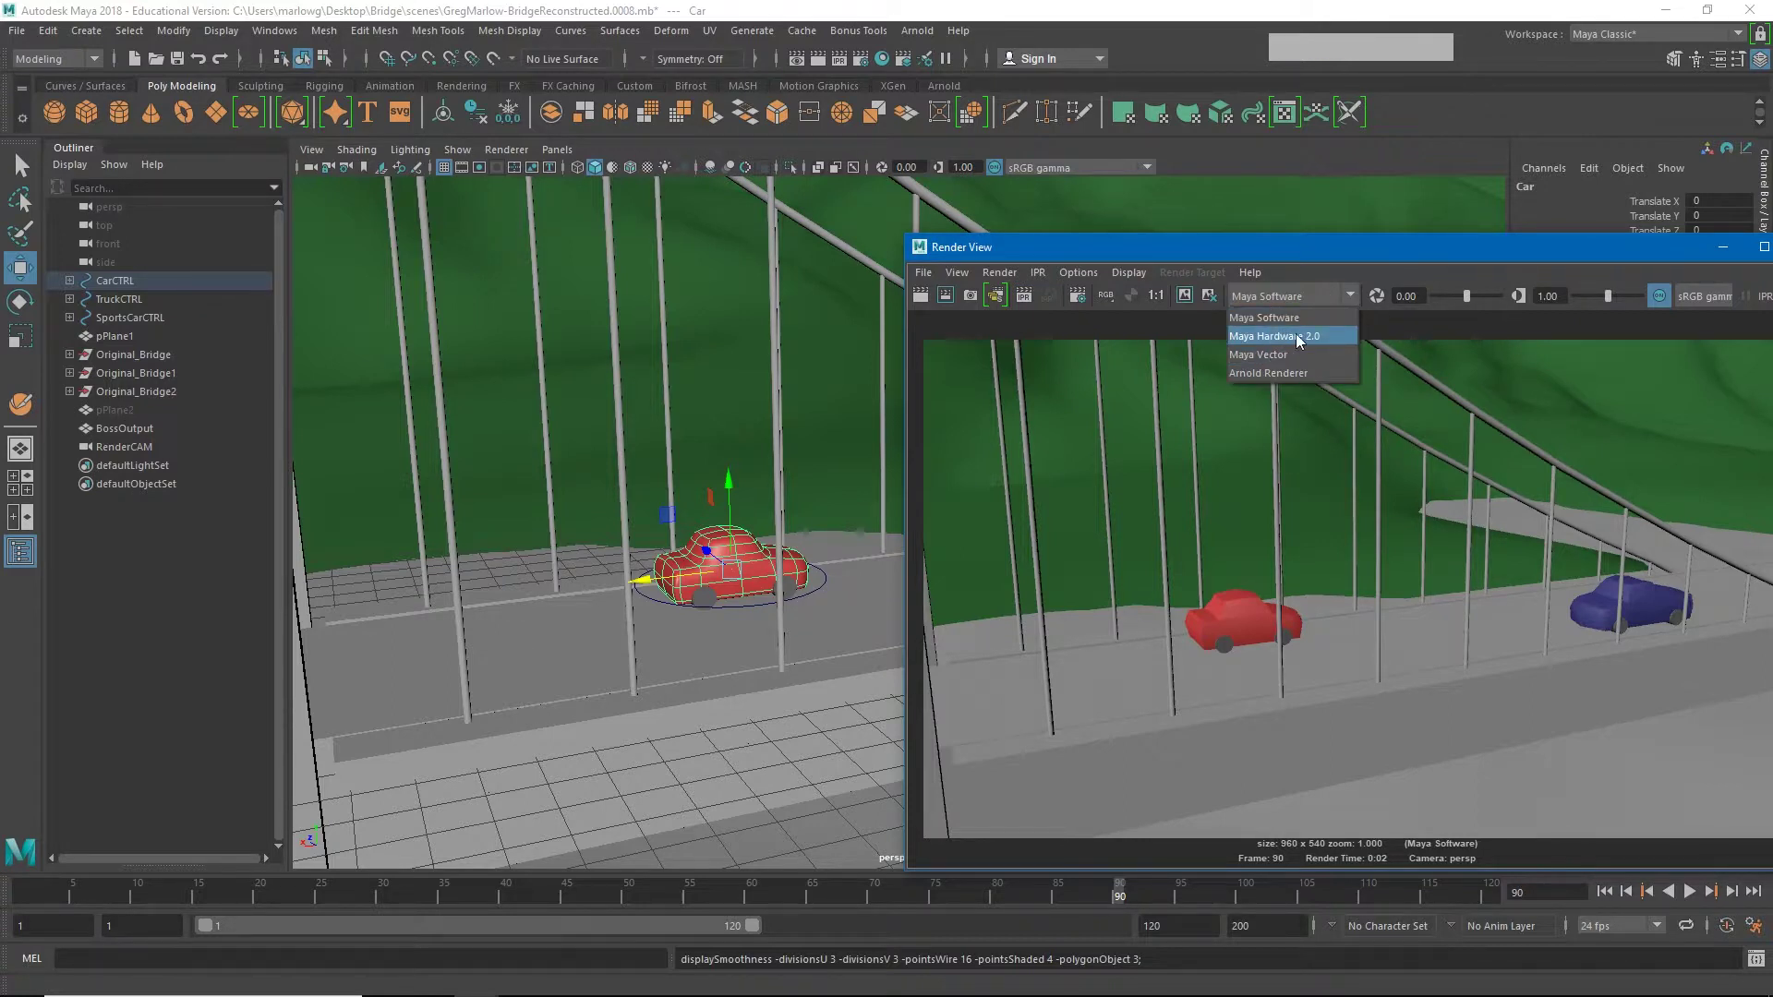
left_click(1303, 343)
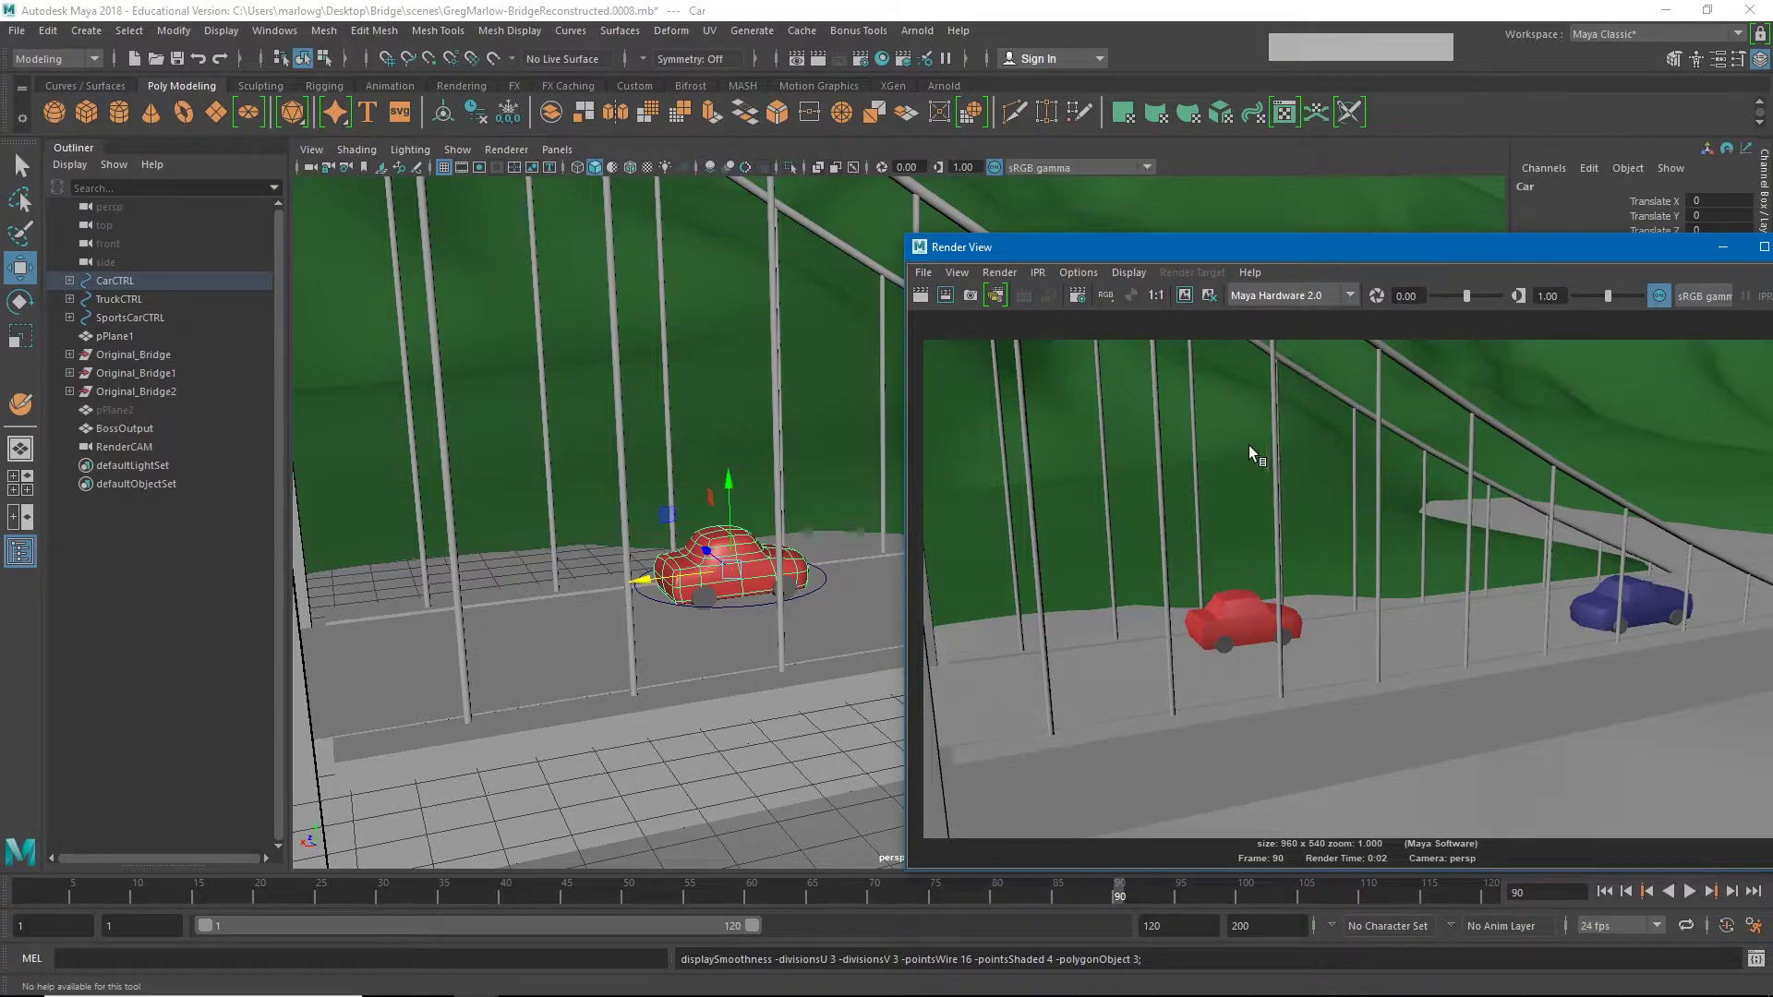
left_click(924, 304)
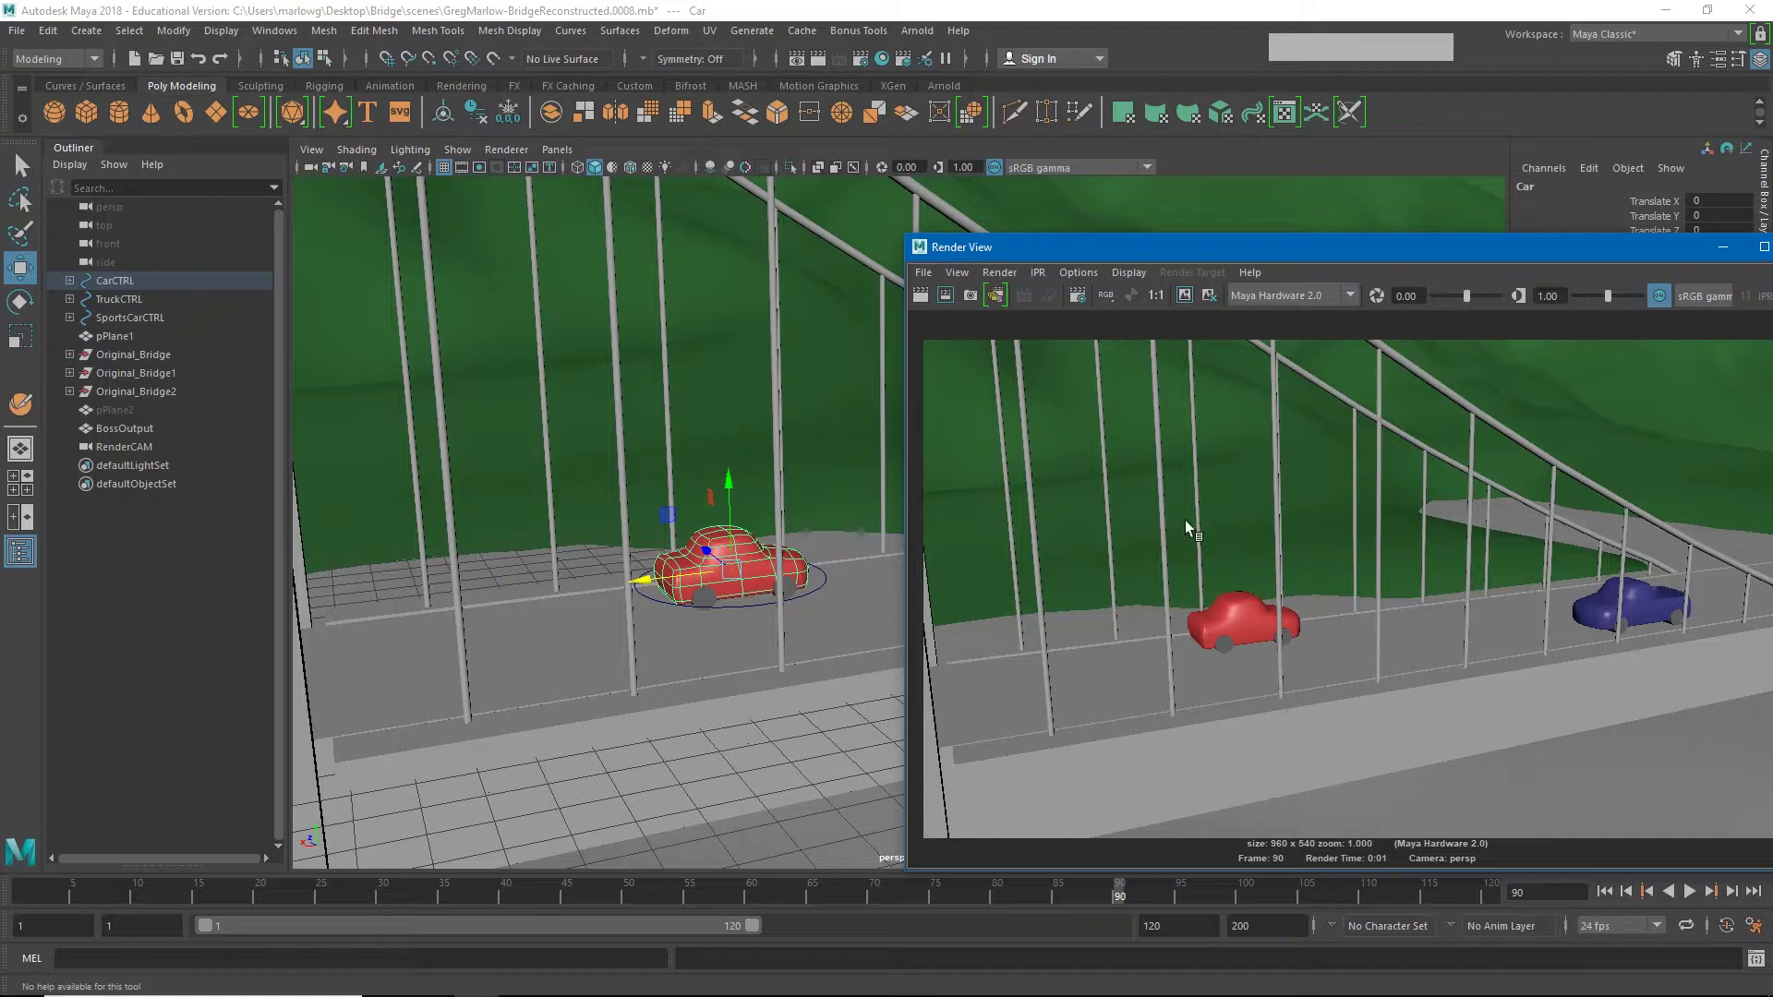
Step: Select the terrain plane pPlane1 and close the render window
left_click(1252, 254)
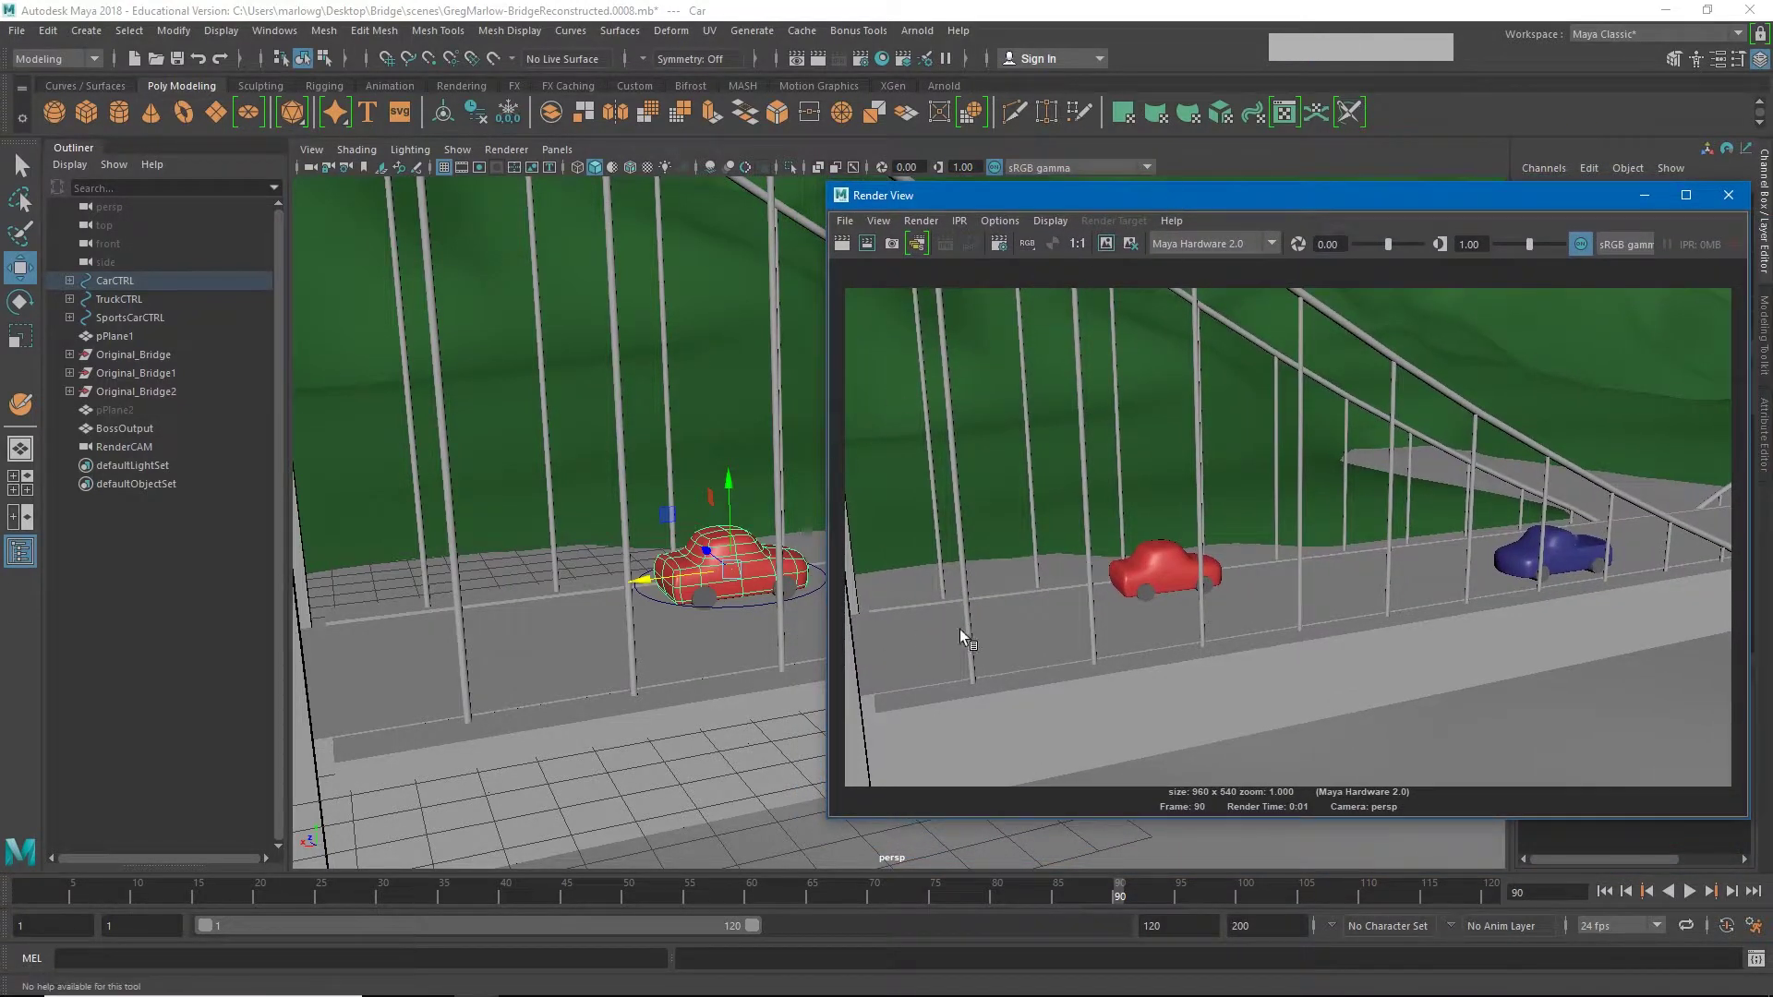
left_click(664, 385)
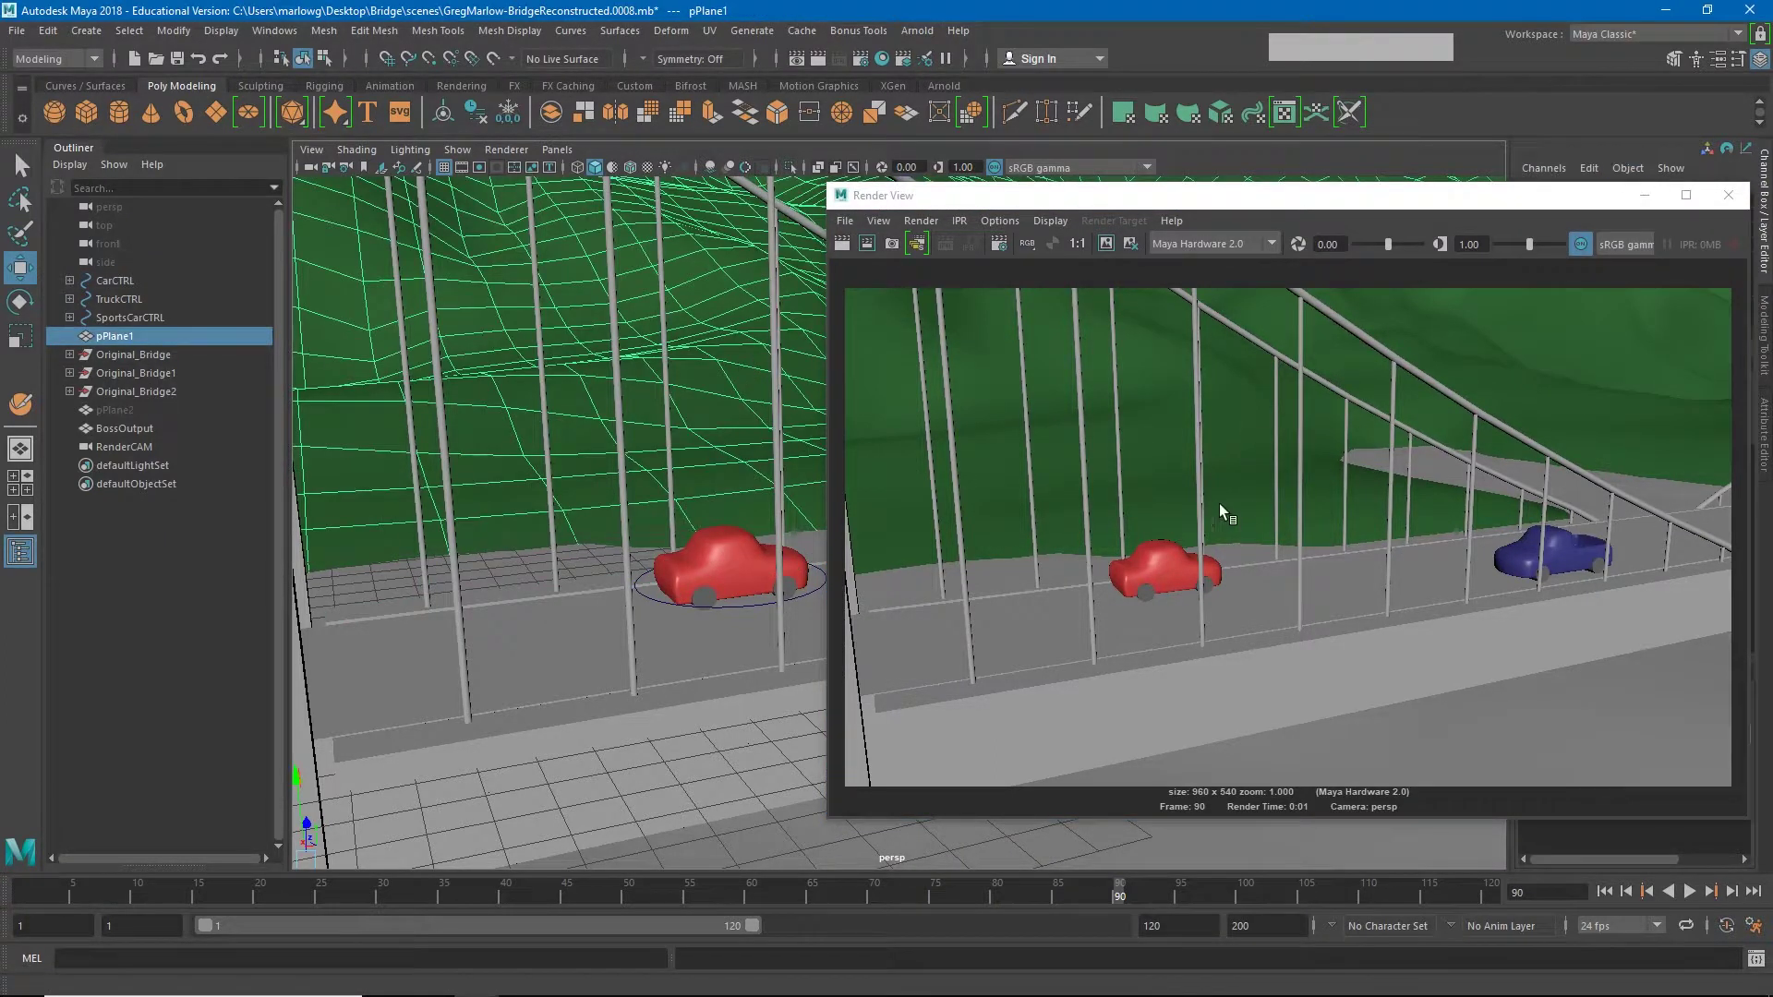
left_click(1329, 204)
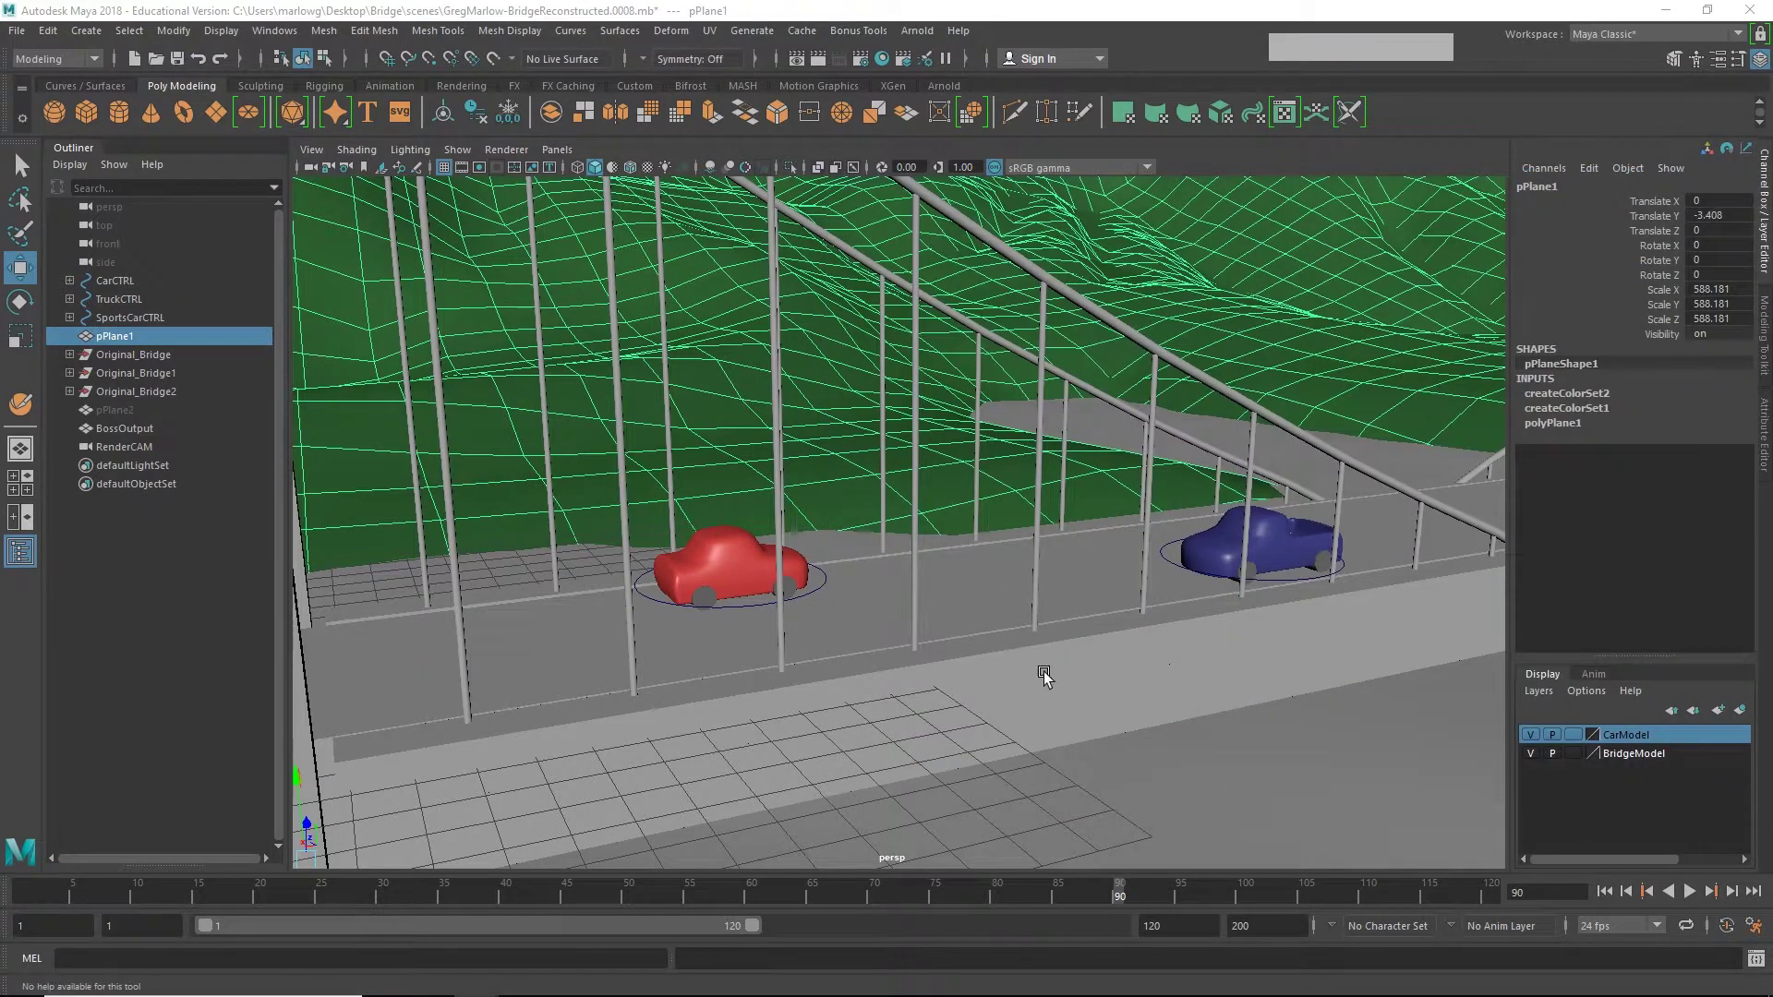
Step: Render the bridge camera view and bring up the renderer list to choose Maya Software
left_click(1094, 687)
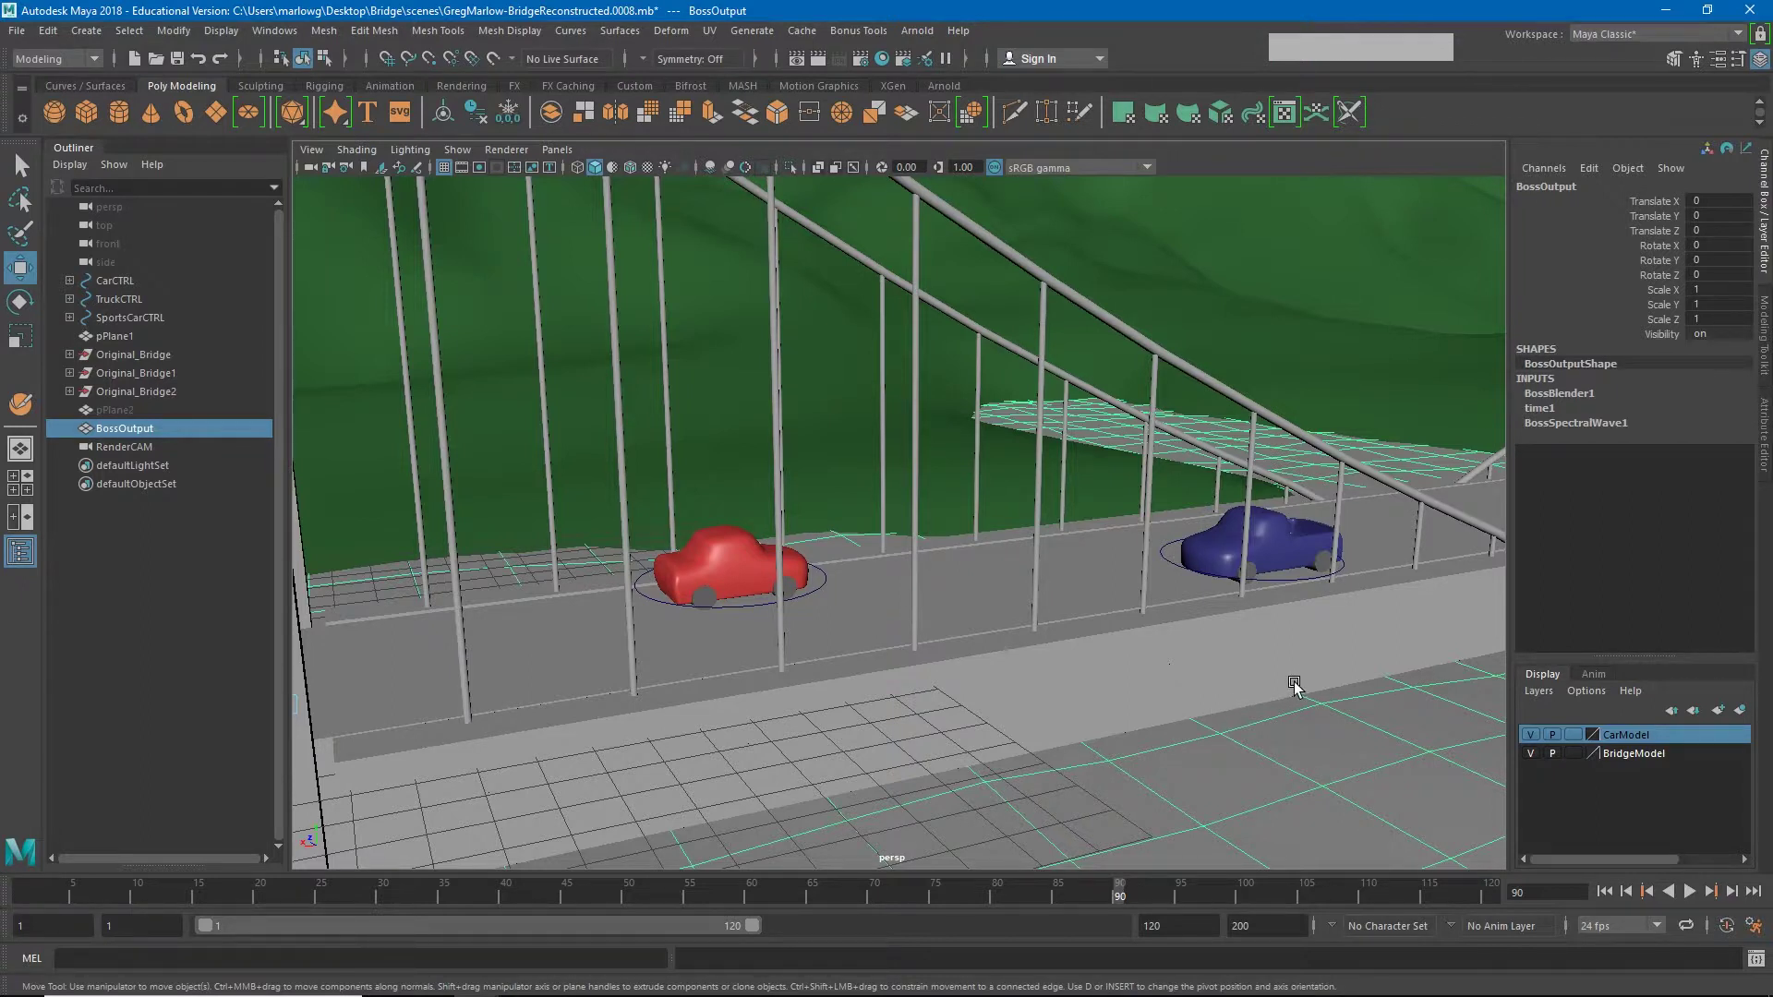
left_click(1300, 303)
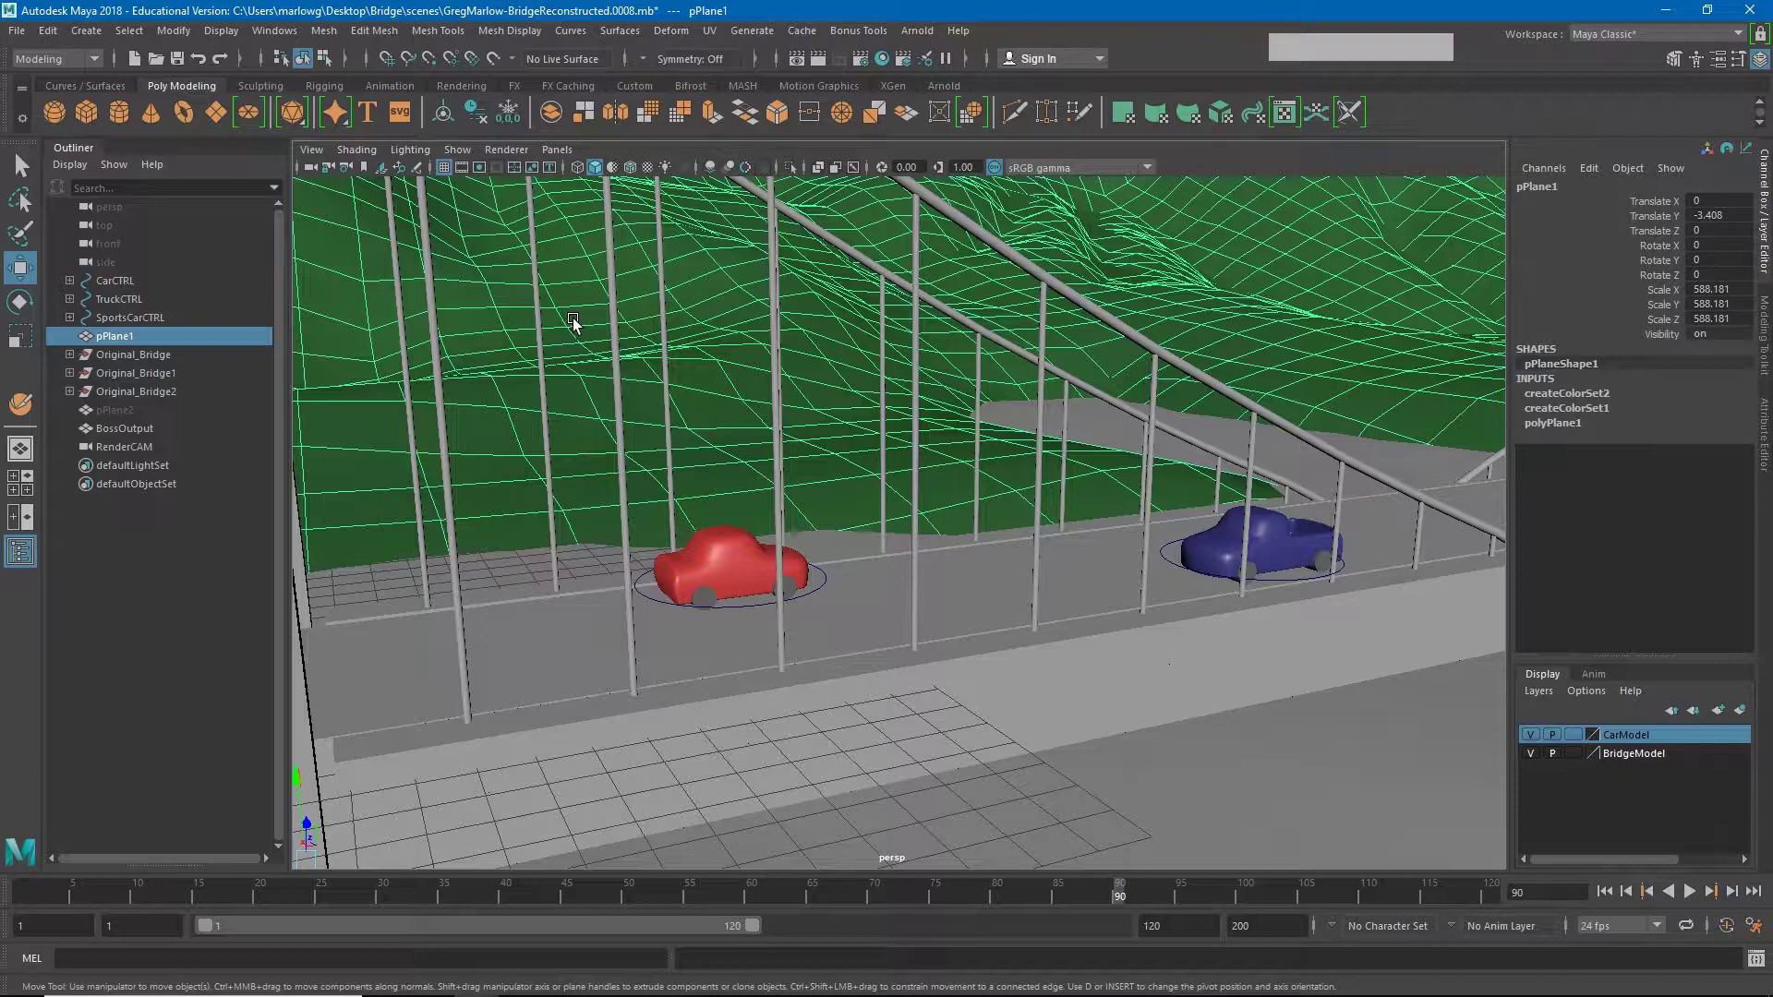
left_click(806, 481)
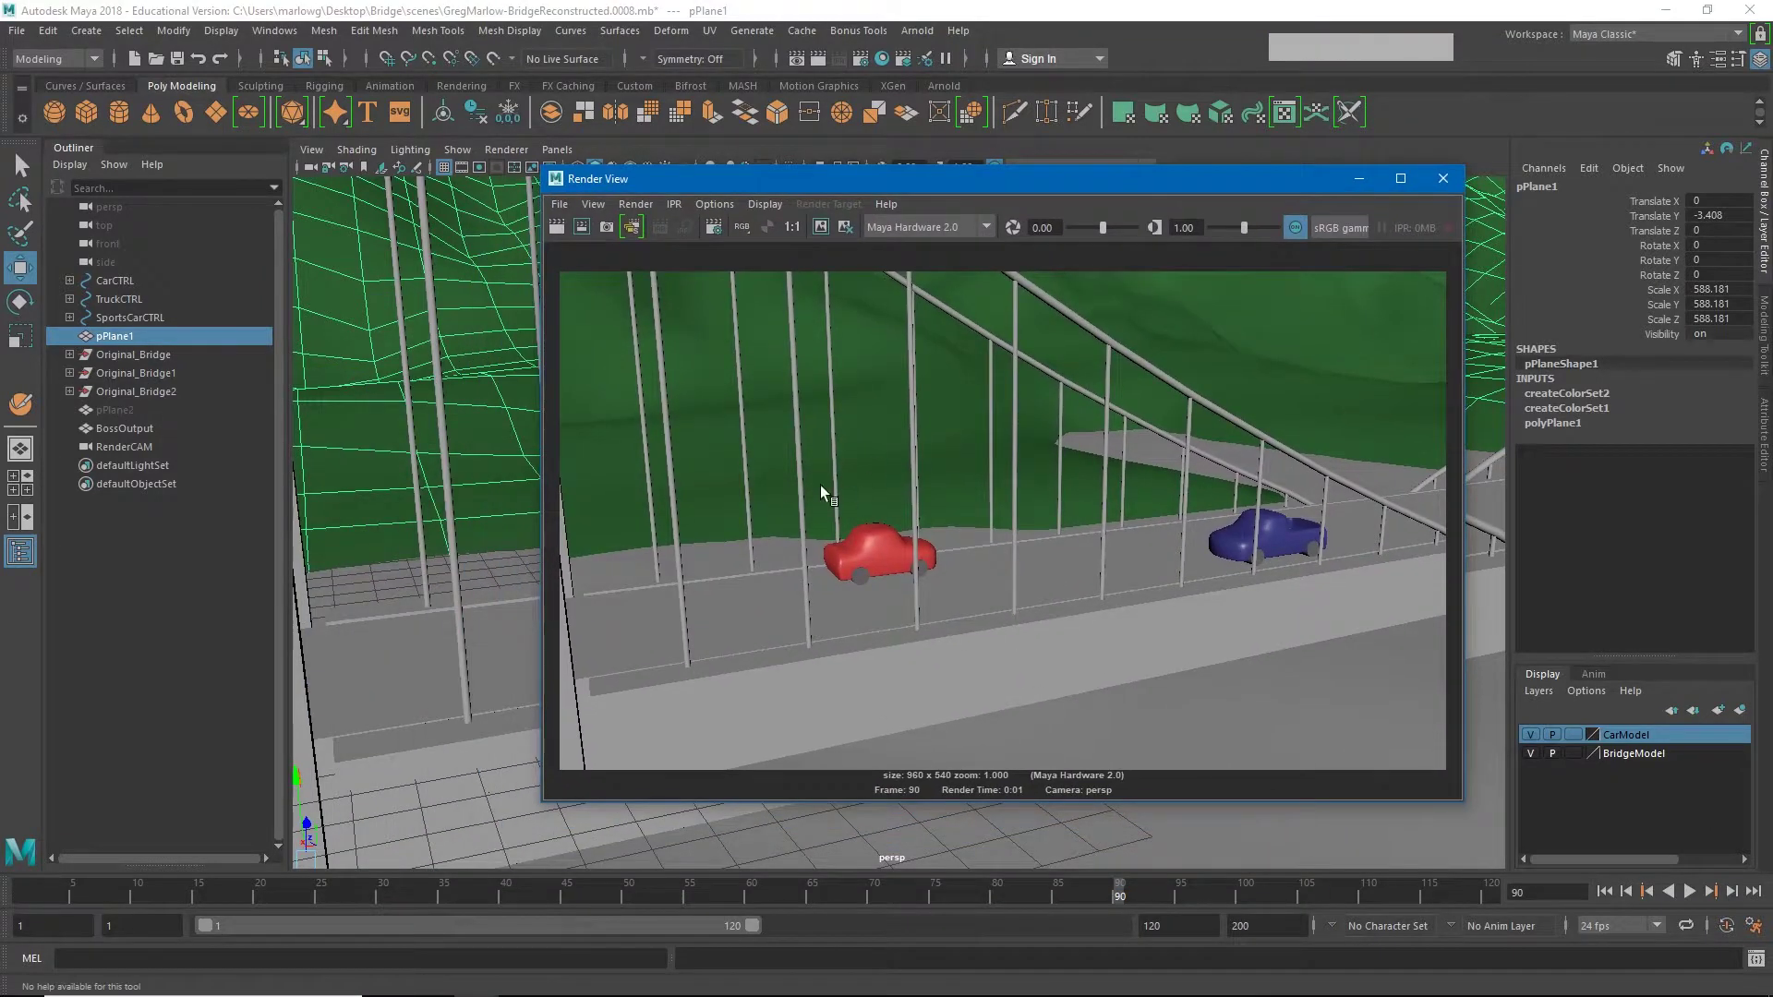
left_click(563, 237)
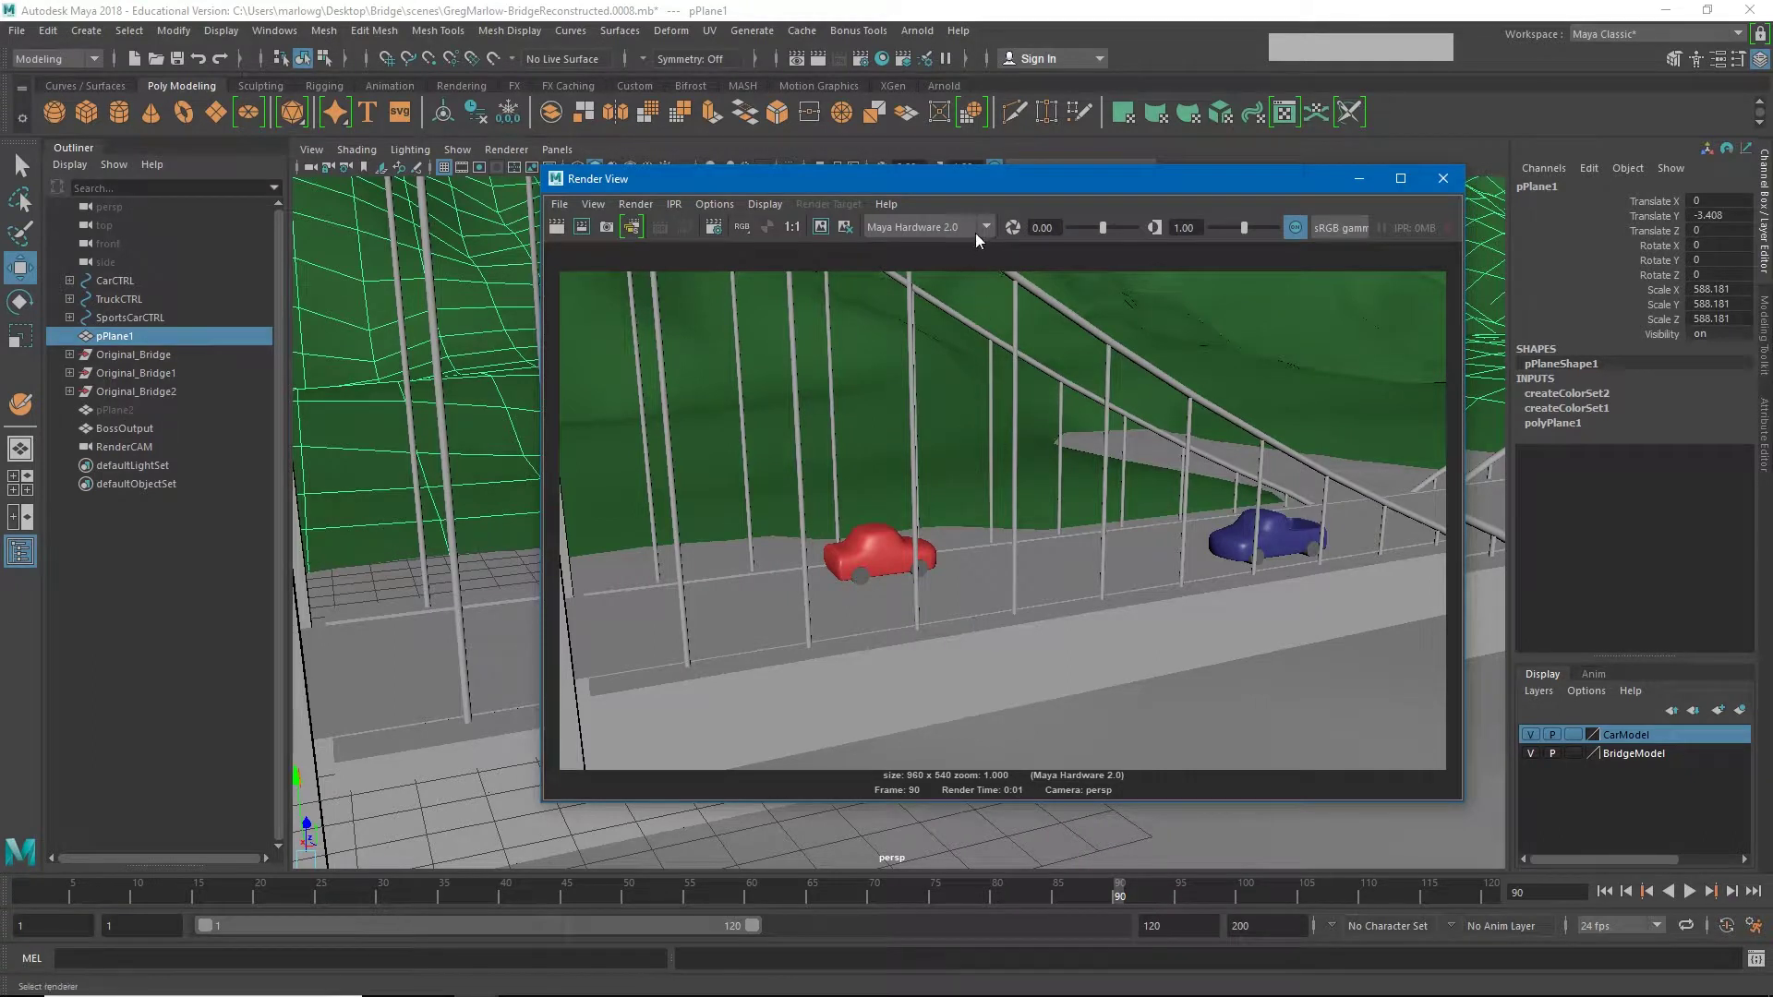
Step: Render frame 90 with Maya Software, then with Arnold, which comes out black
left_click(994, 239)
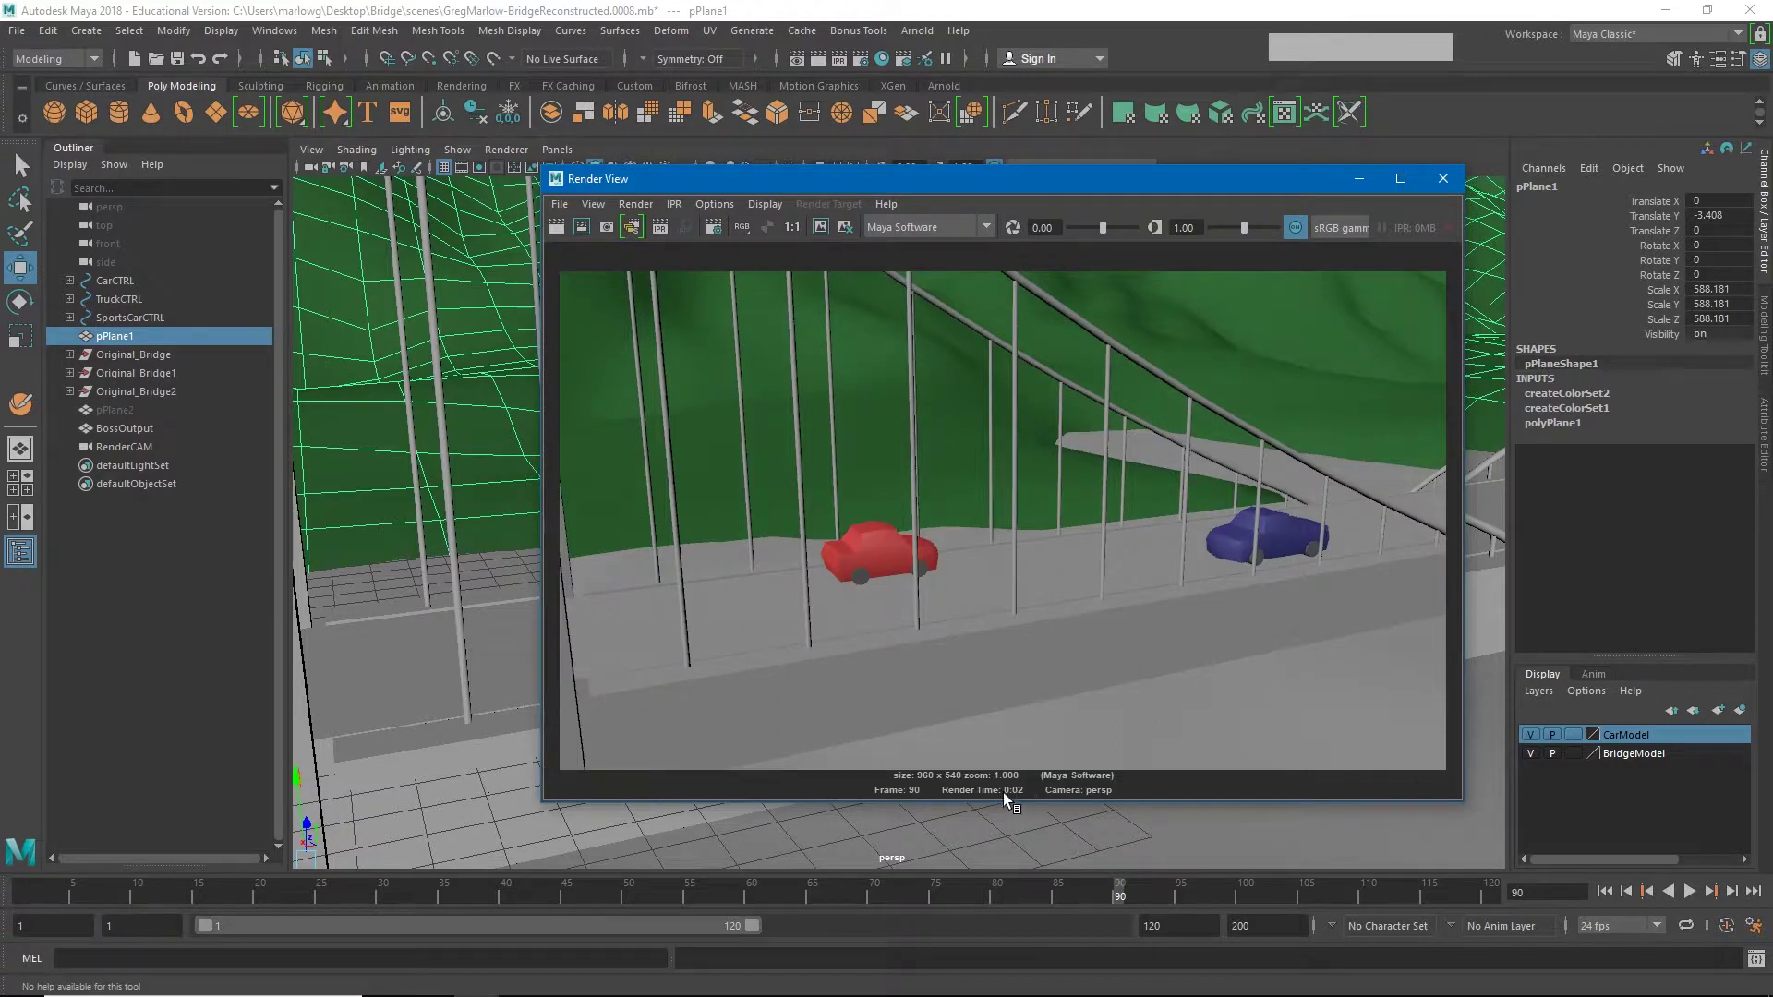
left_click(995, 230)
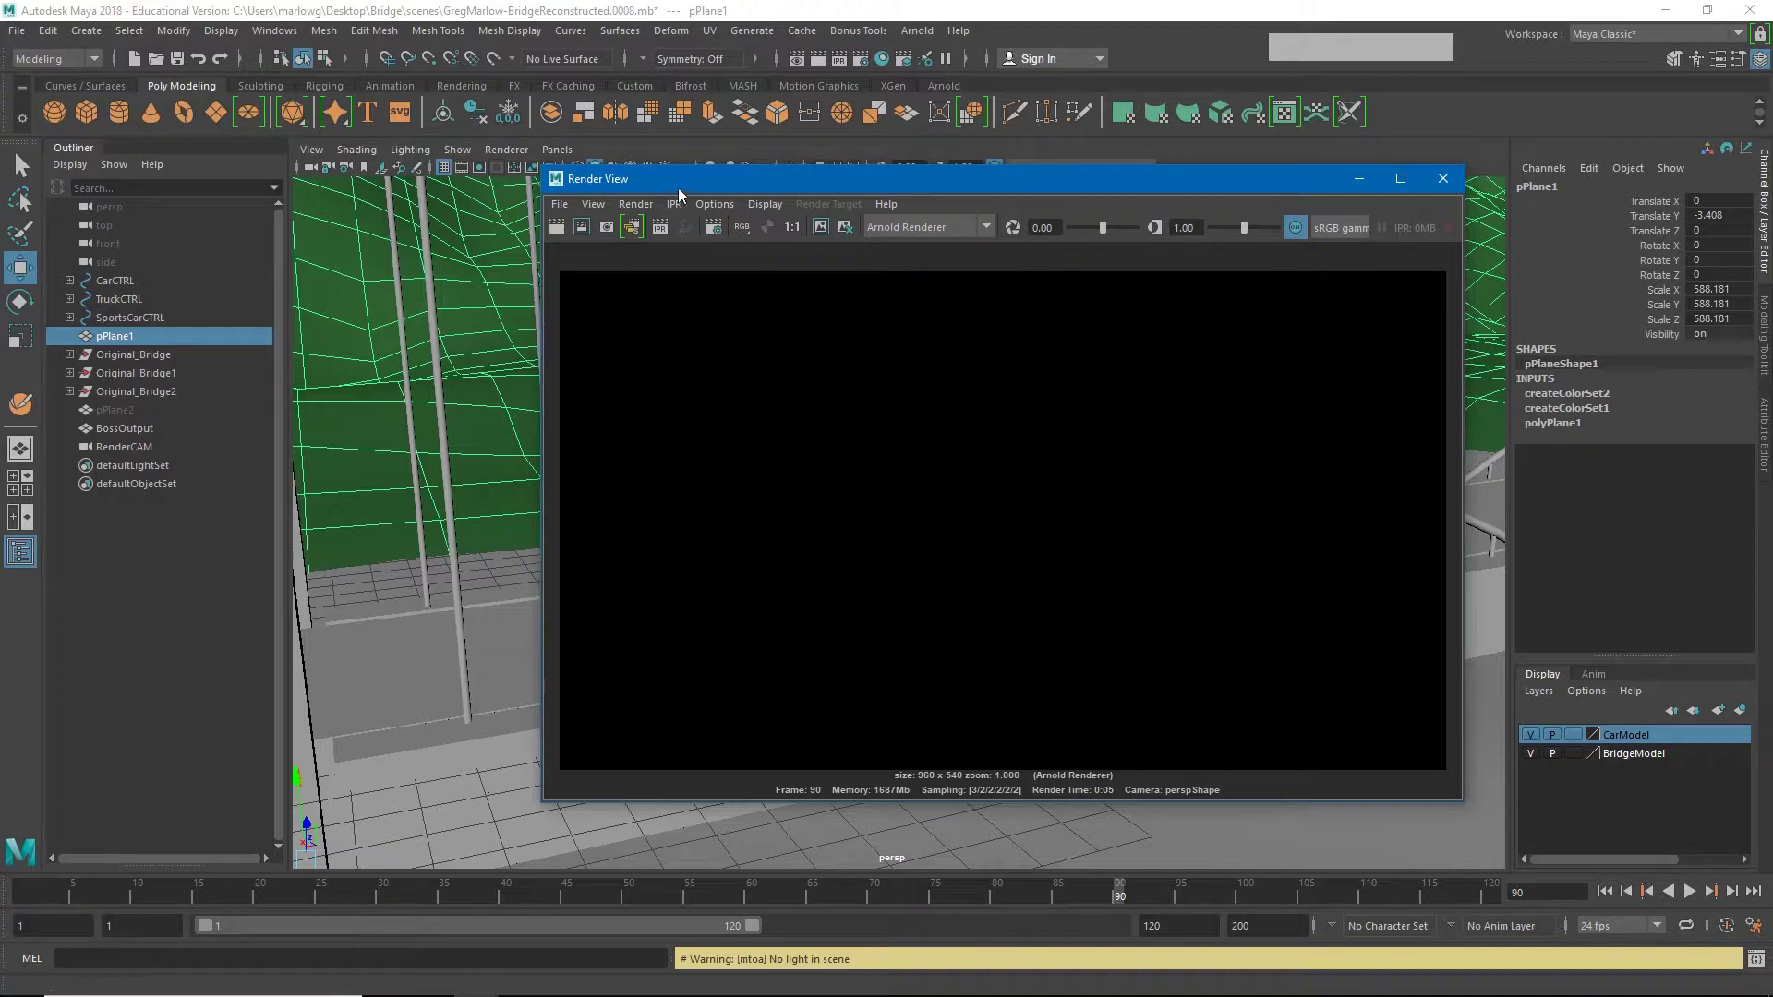
Step: Close the black Arnold render and return to the cars on the bridge deck
left_click(681, 187)
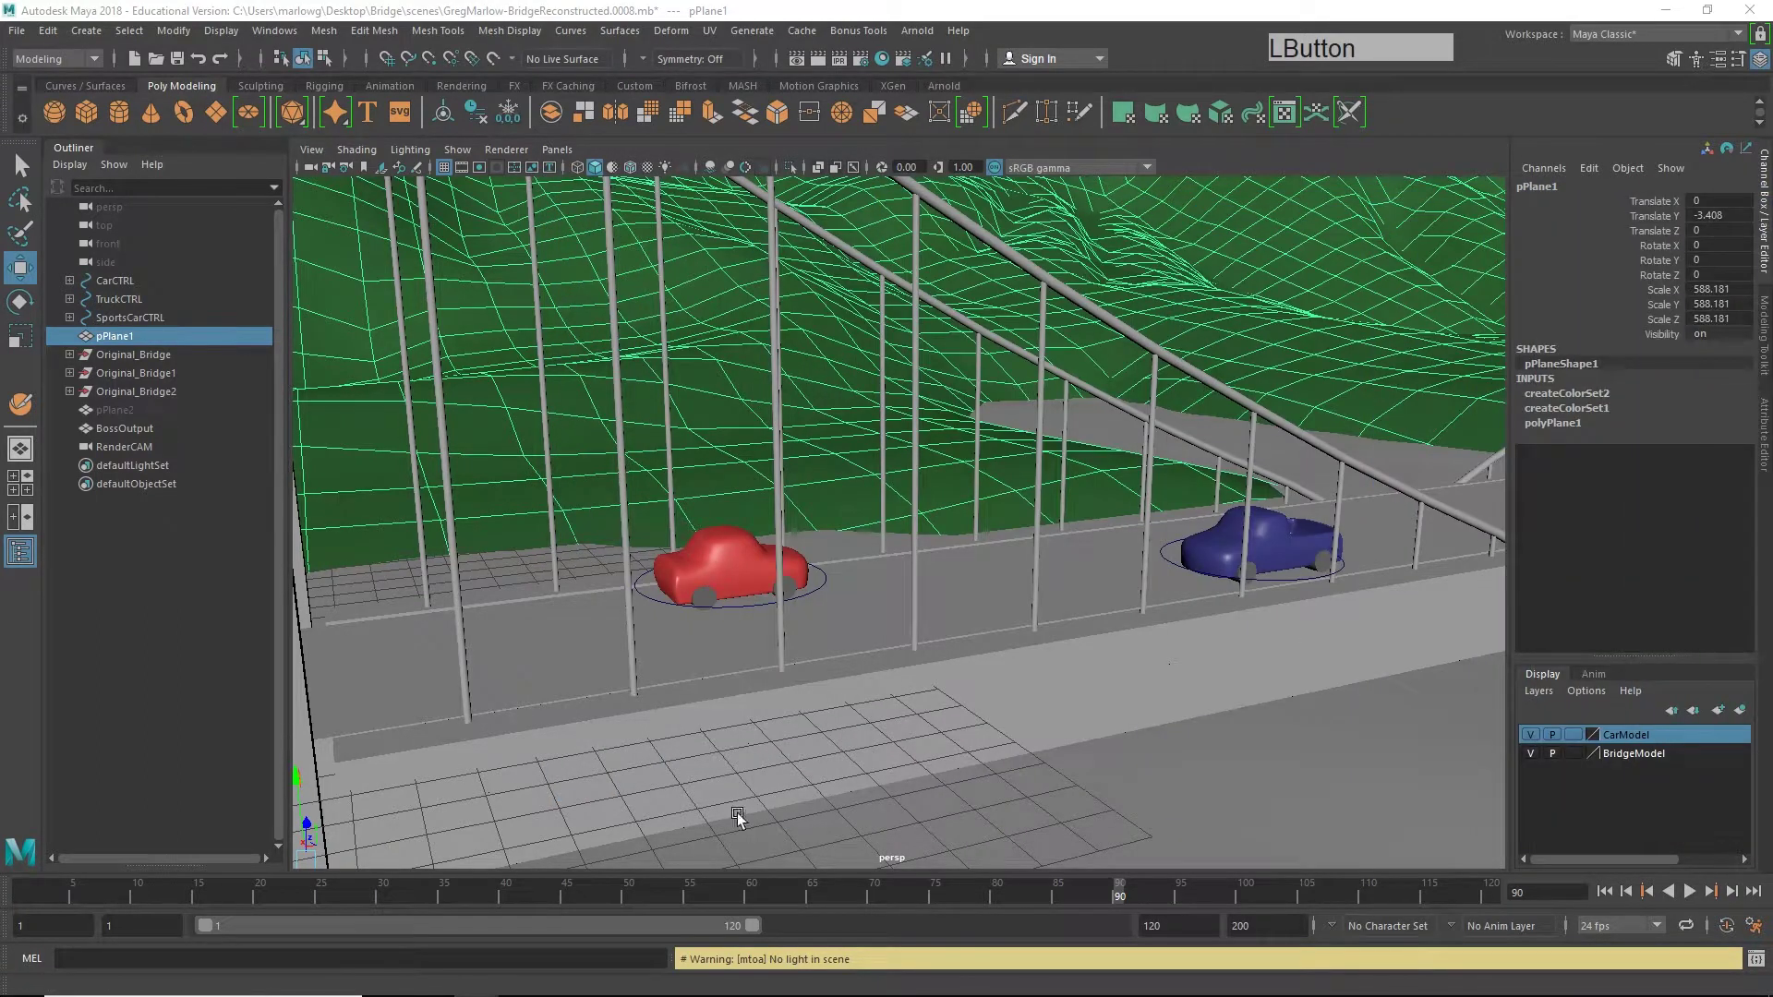
left_click(985, 602)
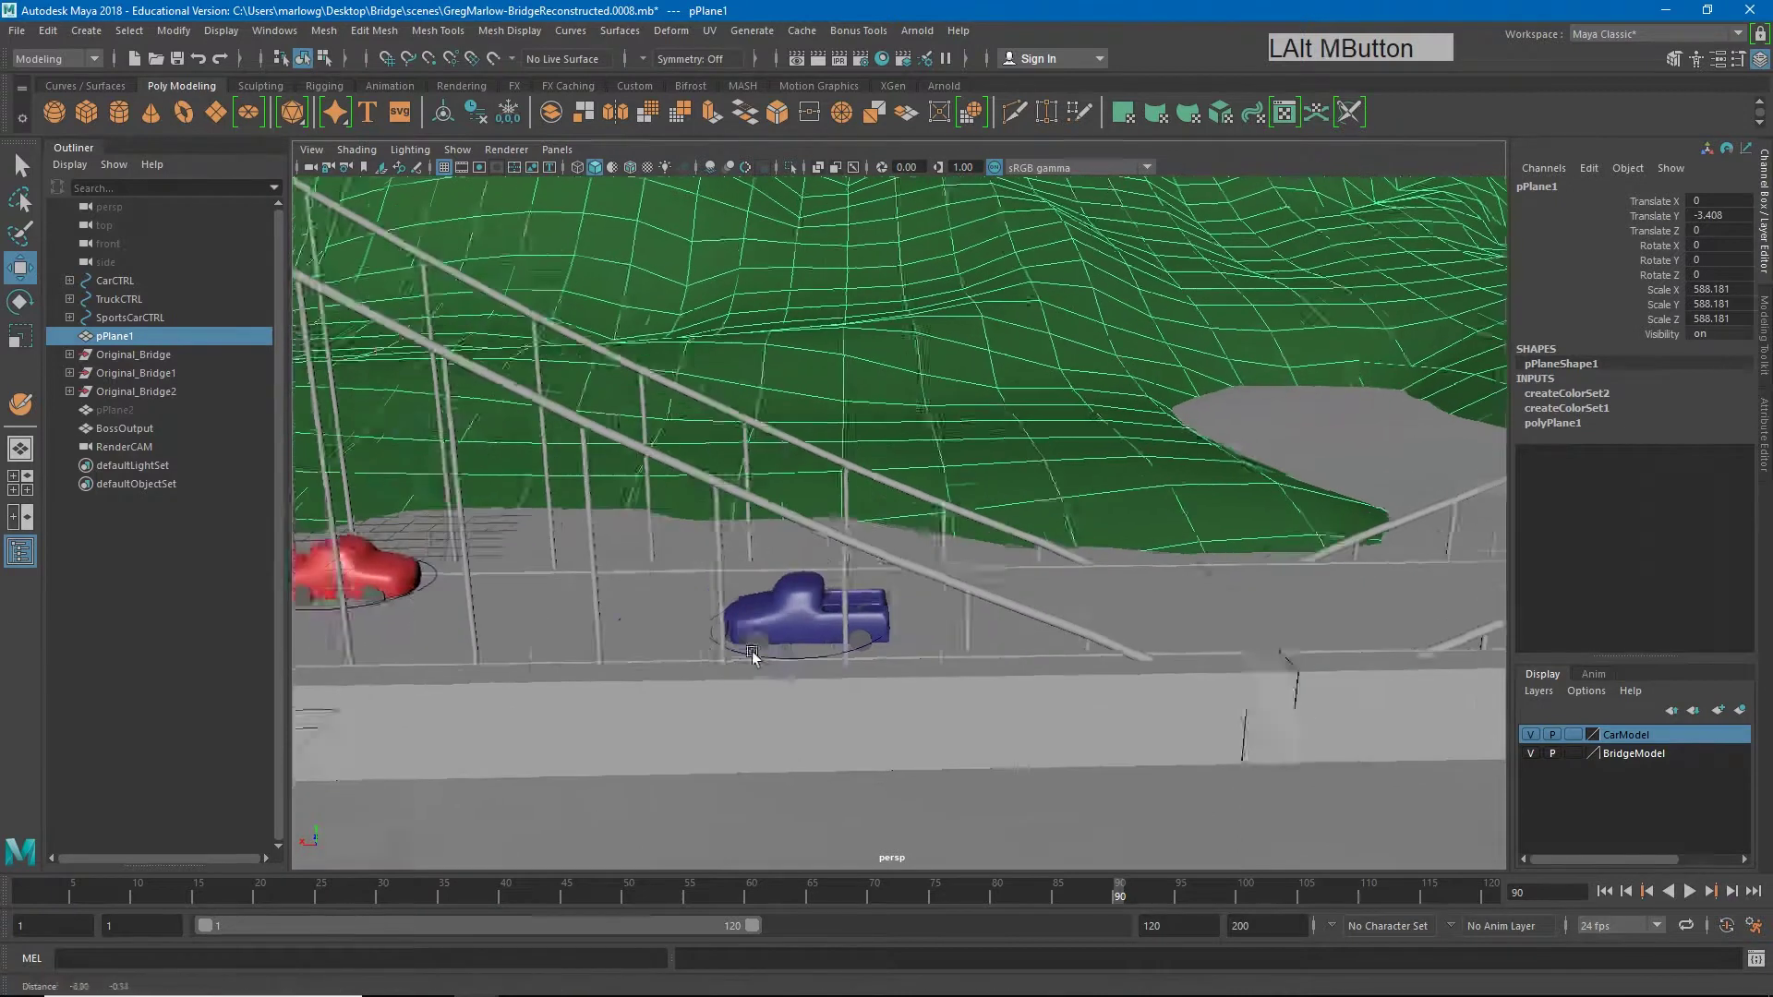
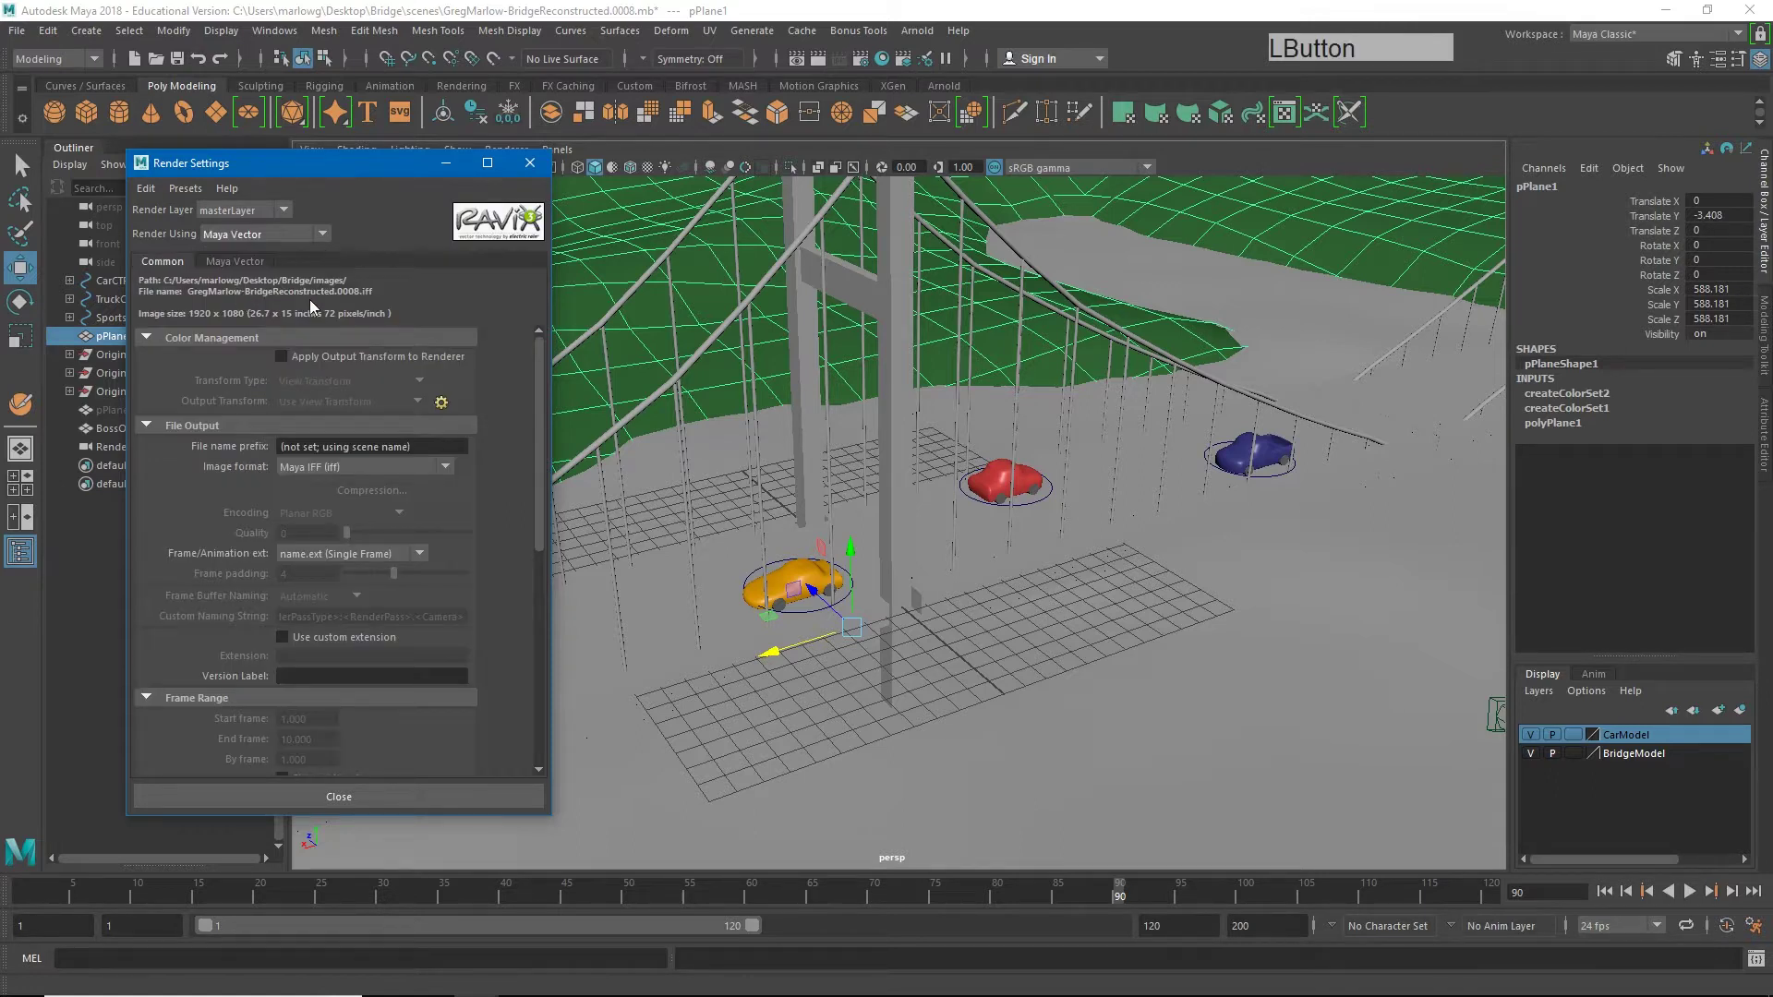
Step: Render the persp camera with Maya Vector, producing the flat-coloured bridge and three cars
left_click(818, 69)
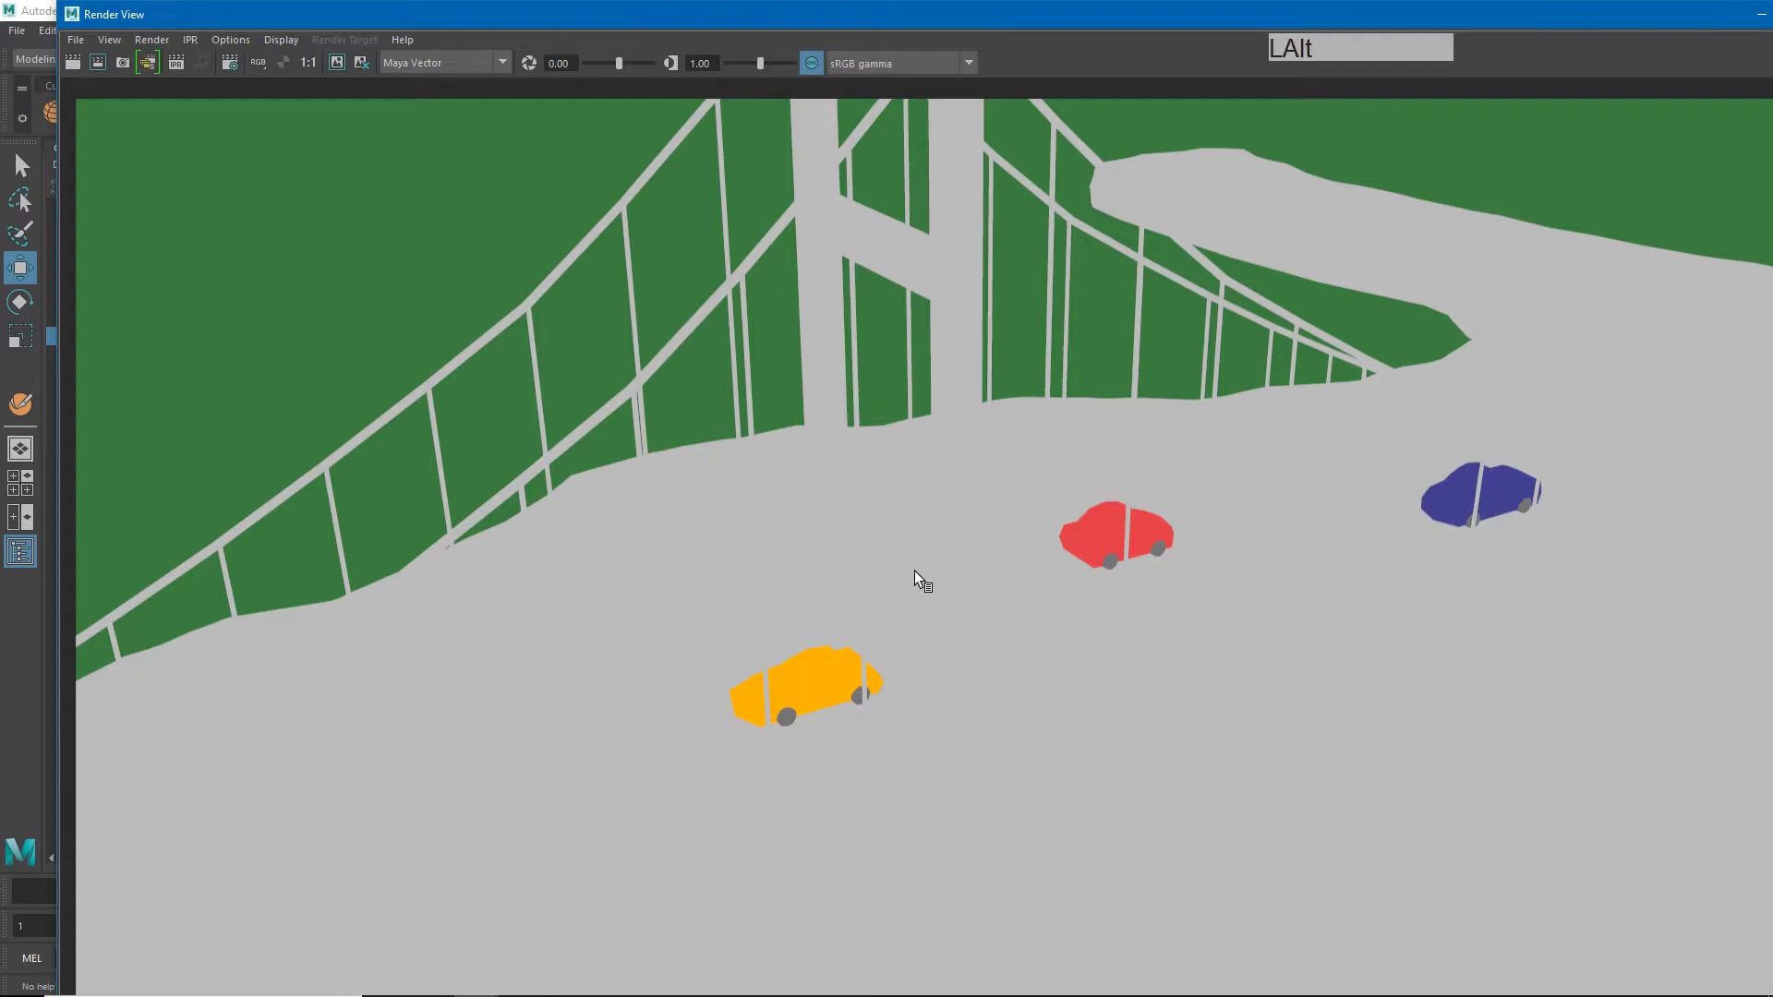
Step: Restore down the Render View and float it over the scene showing the 1920×1080 Vector frame
middle_click(901, 646)
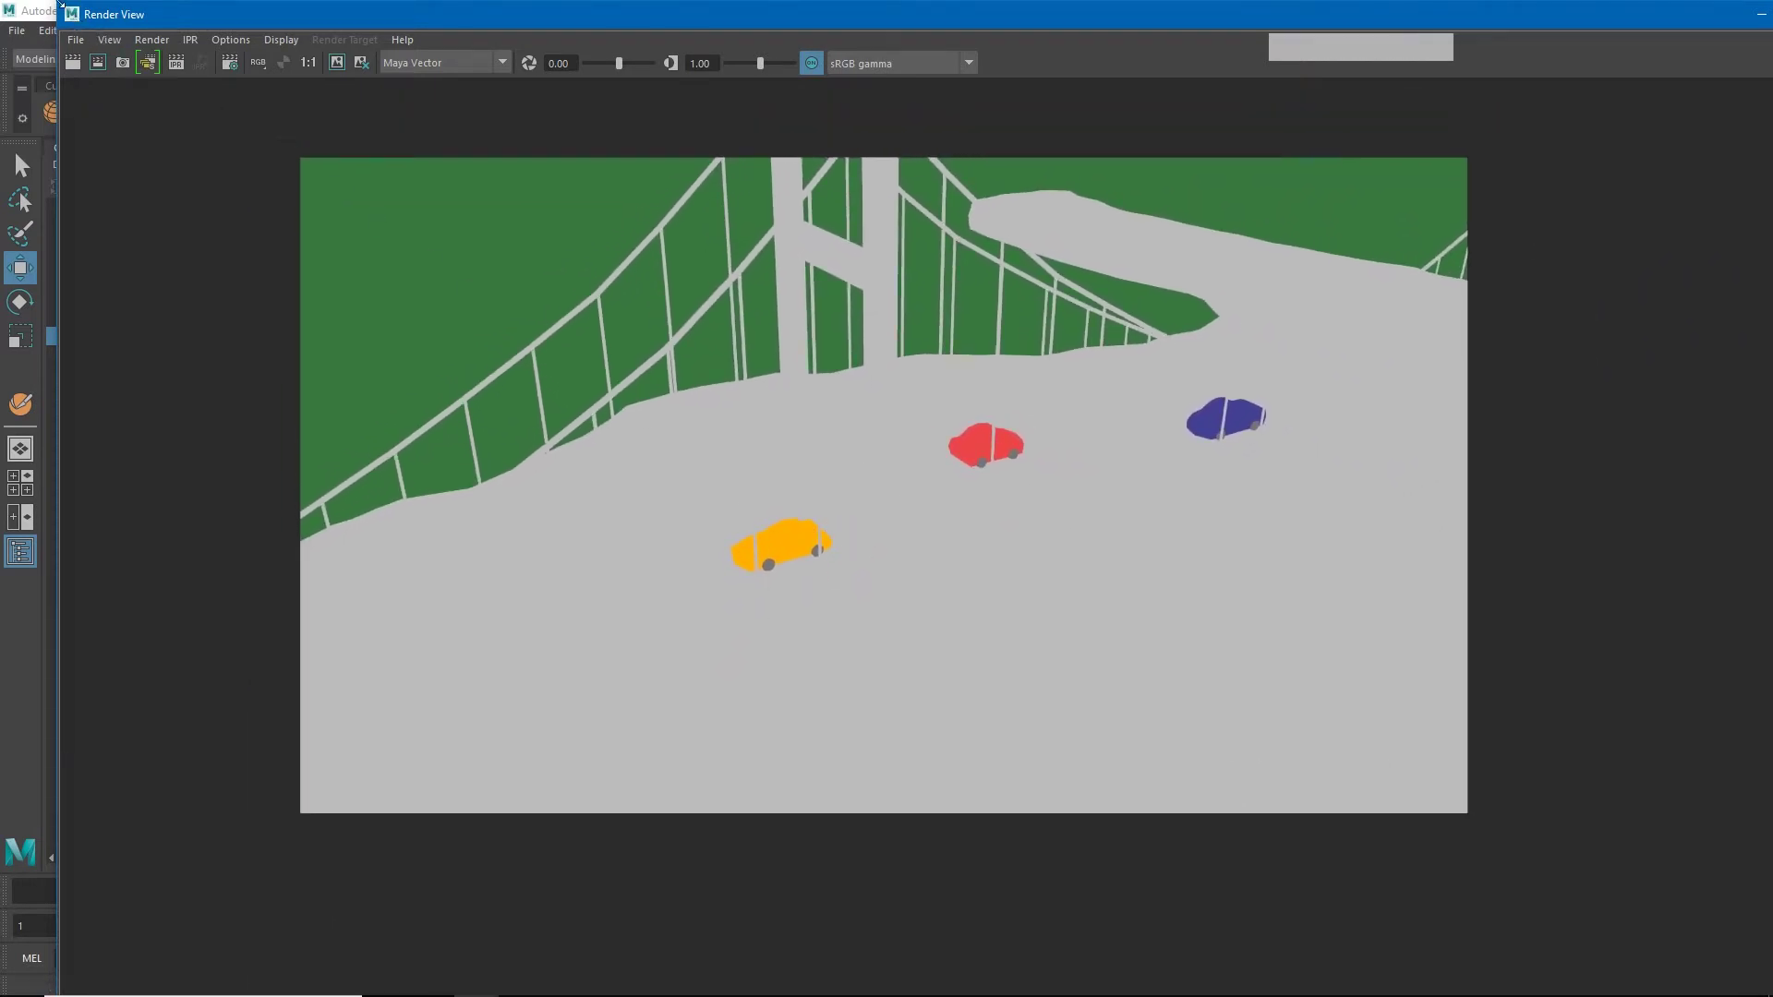
left_click(25, 167)
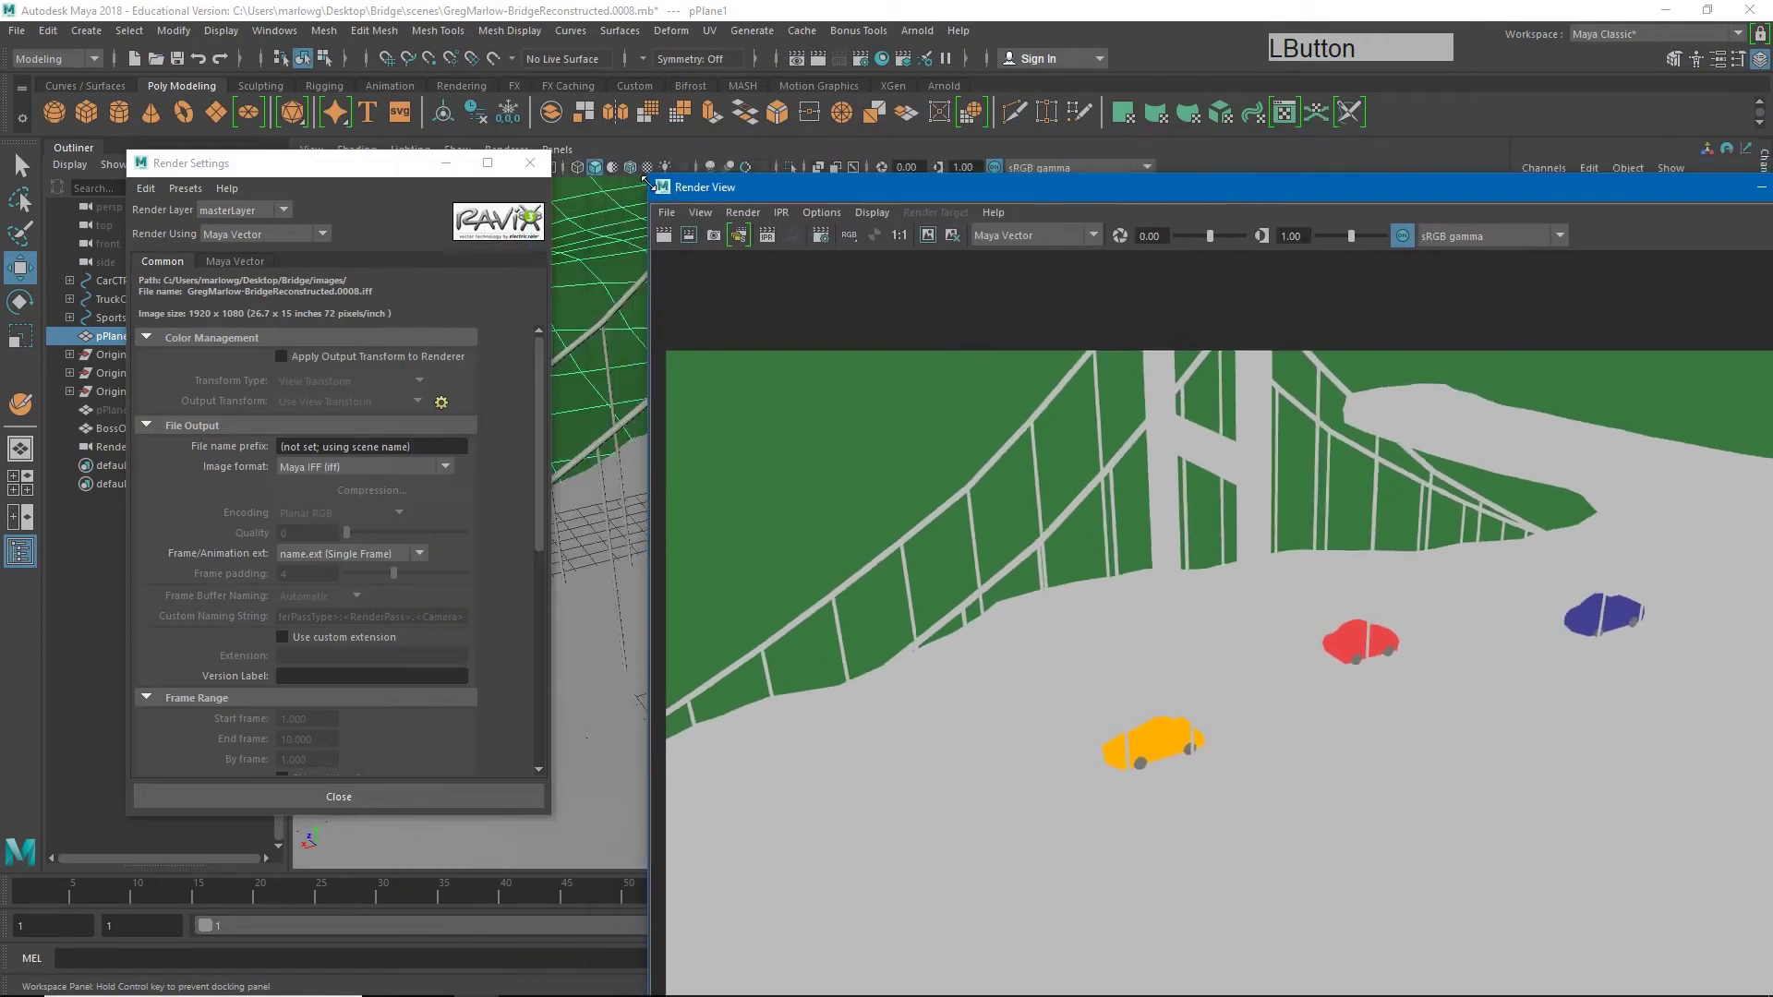
left_click(754, 223)
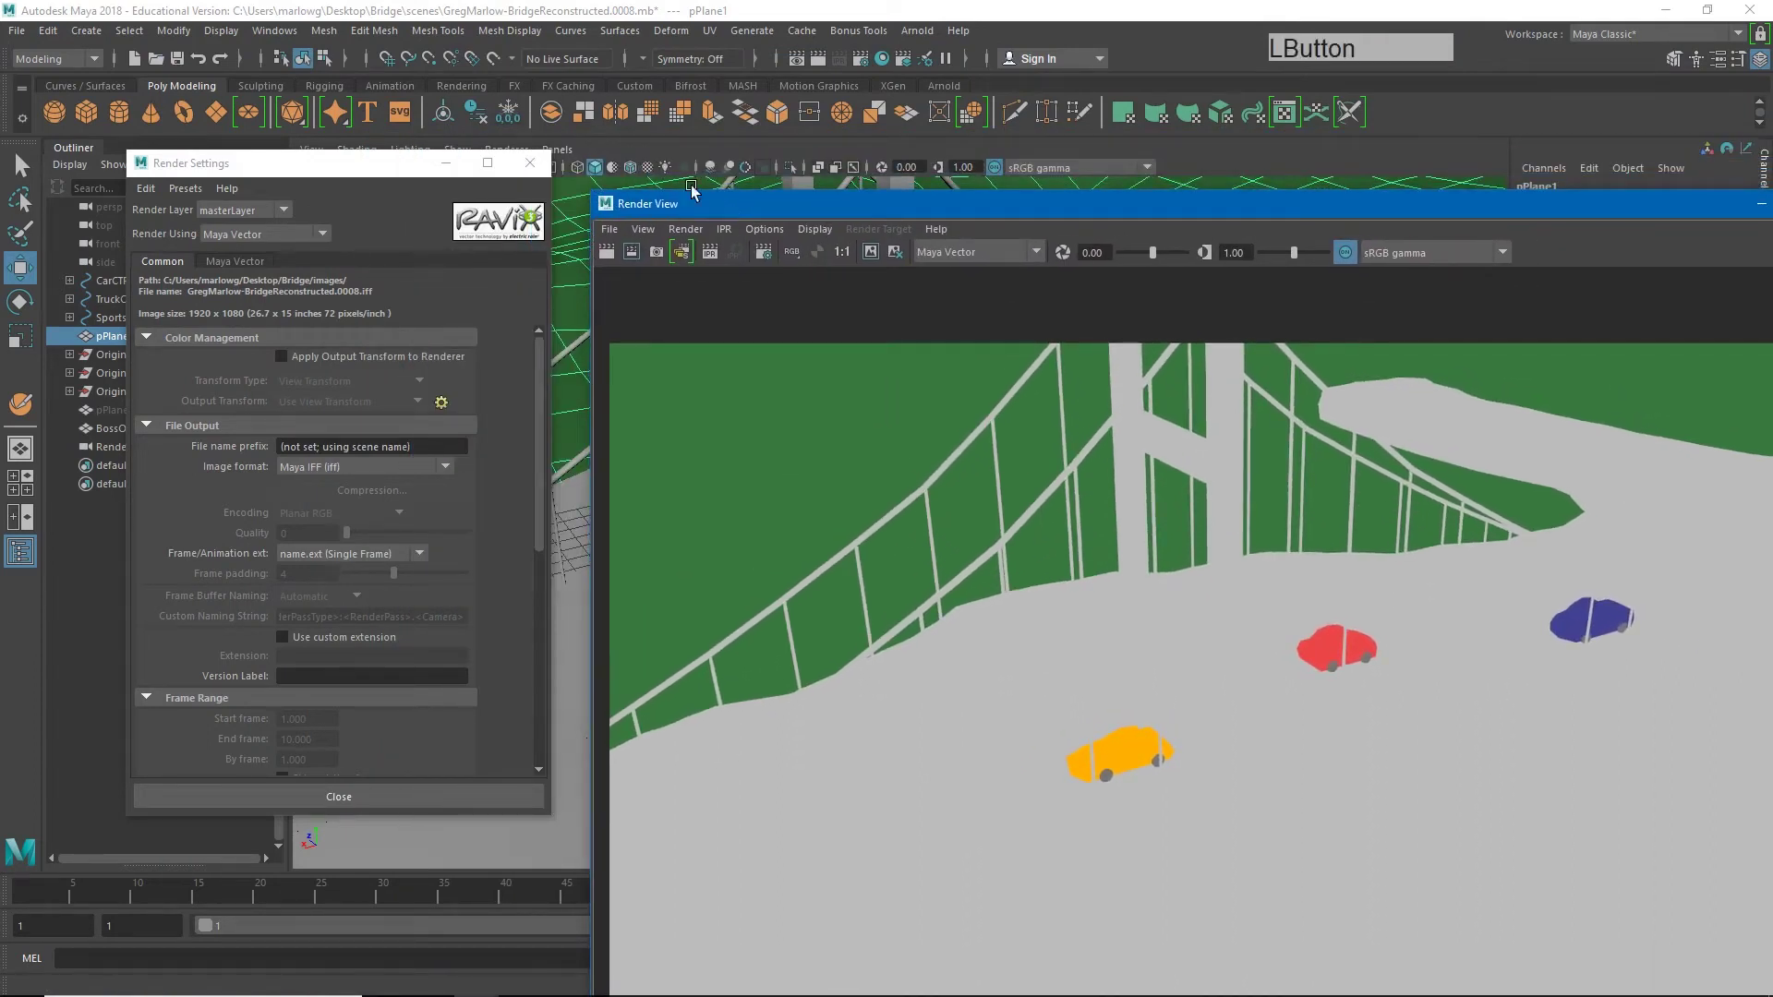
middle_click(938, 554)
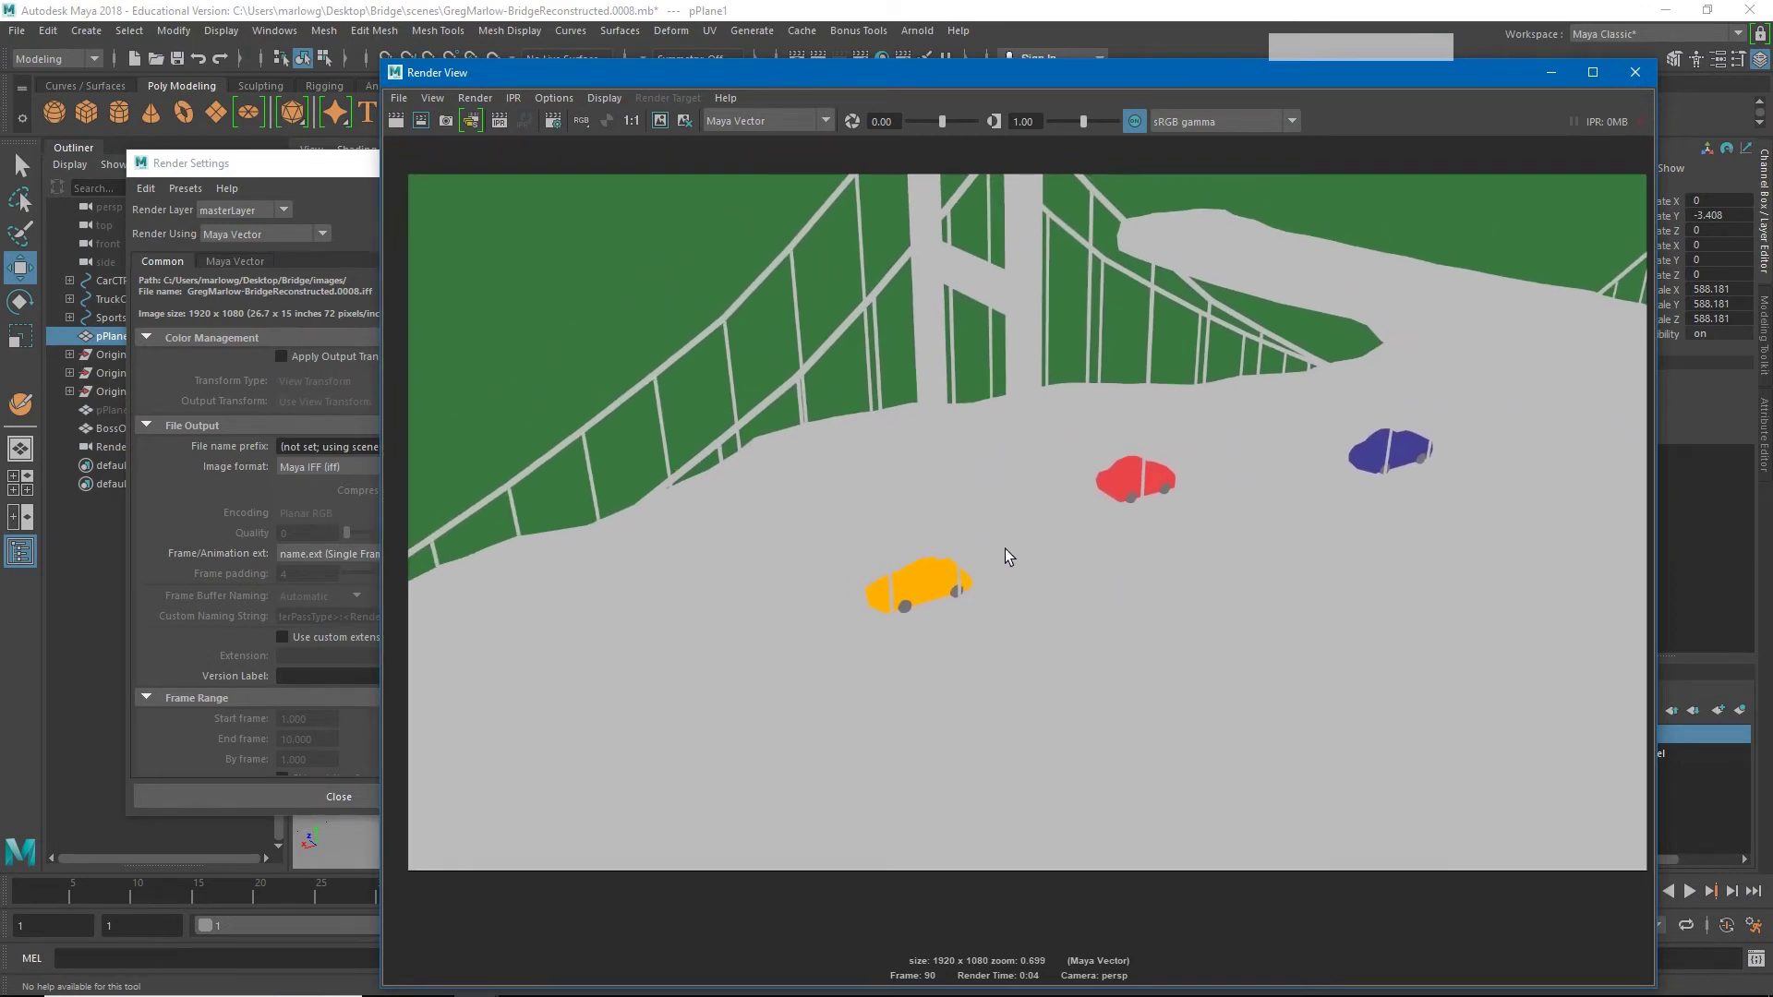
Step: Bring up the renderer list: Maya Software, Hardware 2.0, Vector and Arnold
right_click(1129, 540)
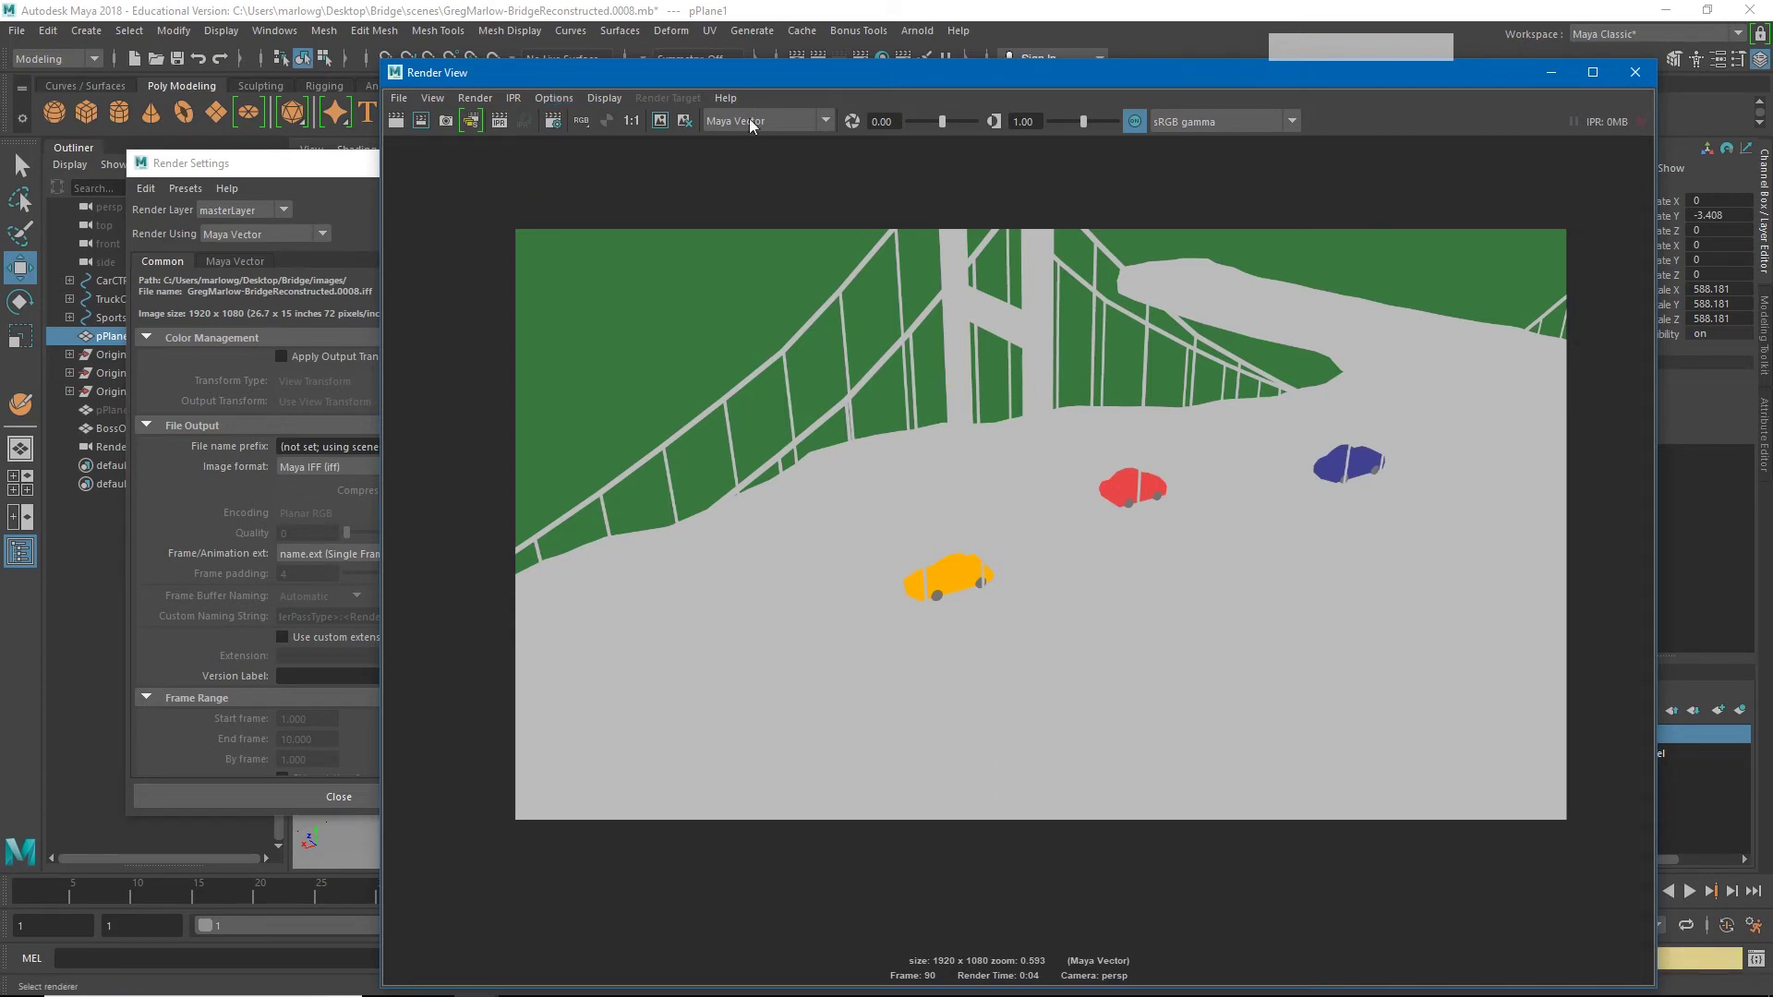
left_click(830, 127)
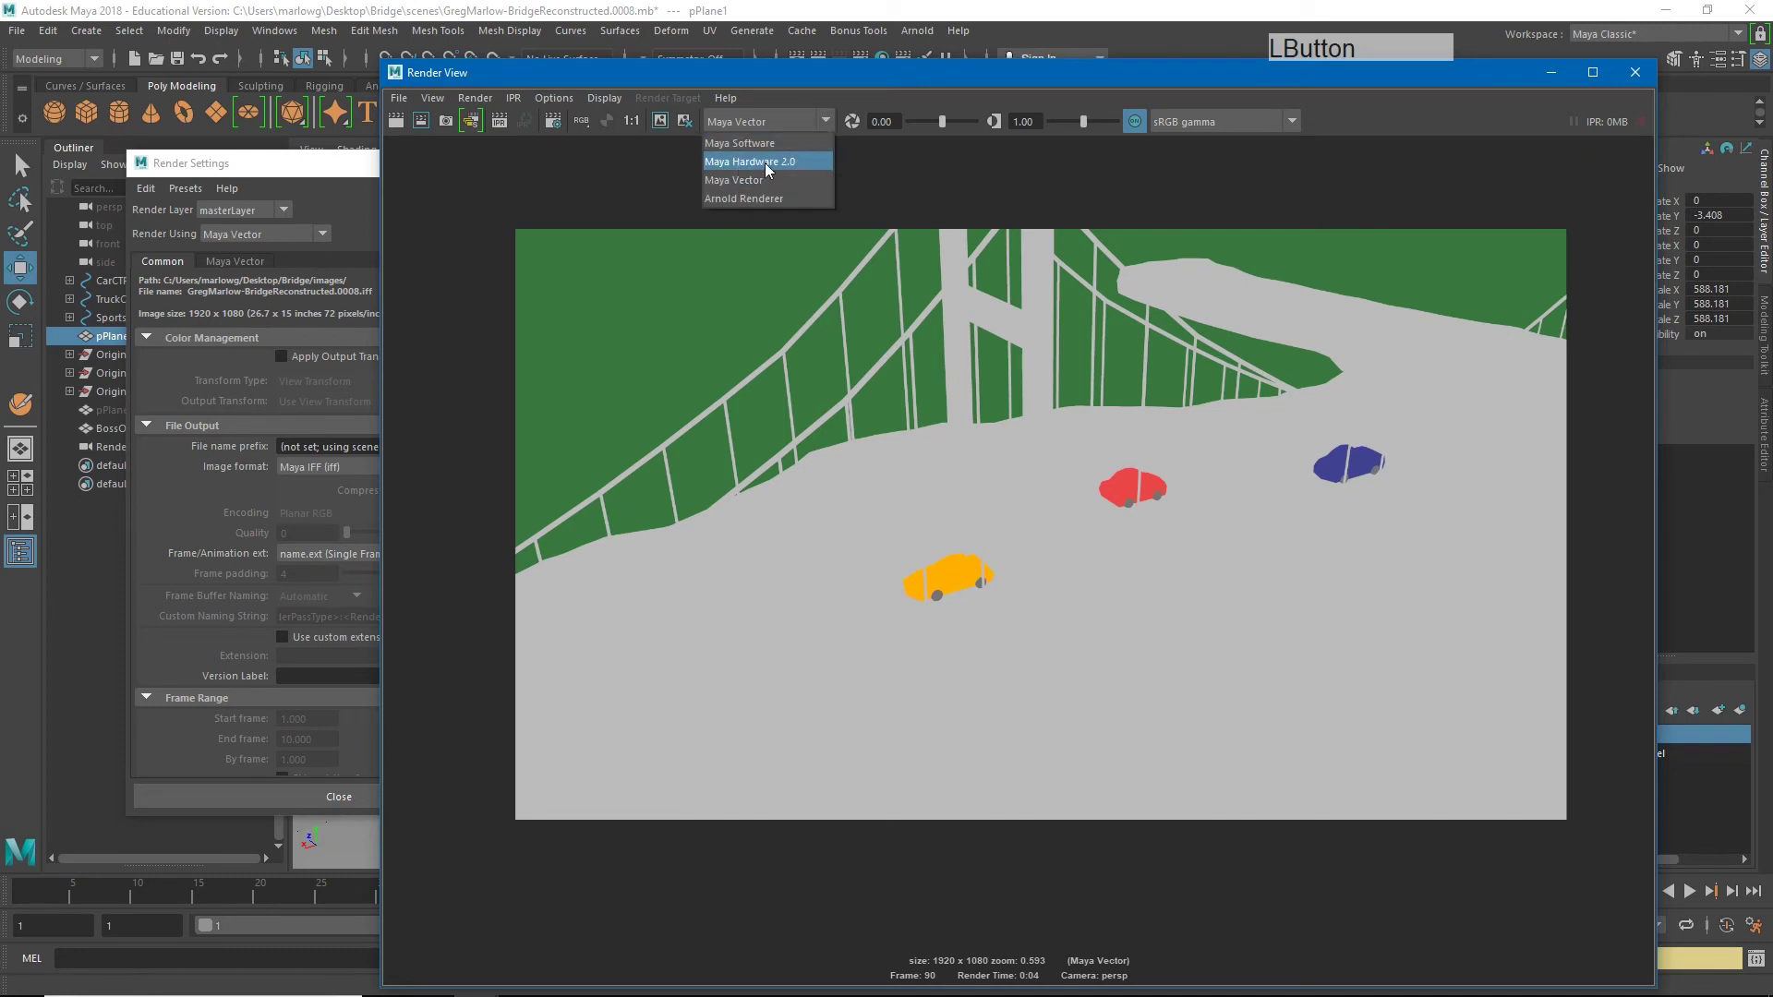